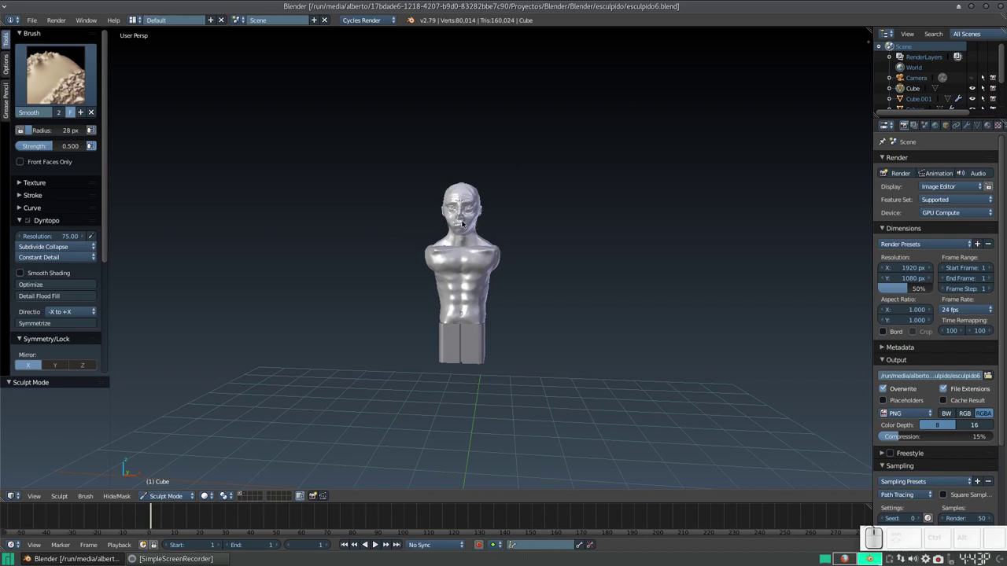
Switch to Object Mode, lift the head above the torso and undo it back into place.
click(171, 506)
click(183, 480)
right_click(467, 196)
click(462, 176)
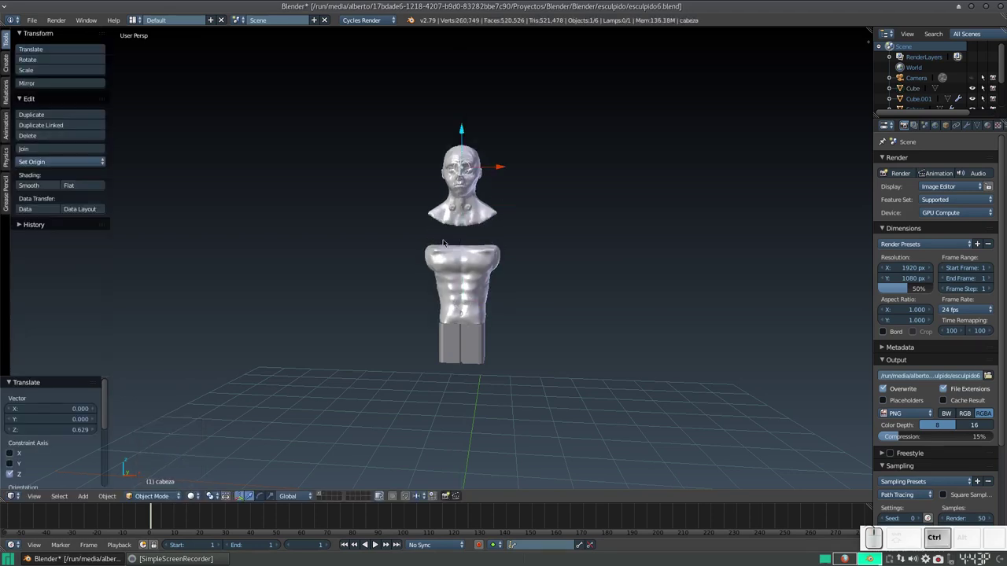
key(ctrl+z)
Nudge the torso and undo it likewise, then return the bust to Sculpt Mode.
right_click(459, 261)
click(466, 266)
key(ctrl+z)
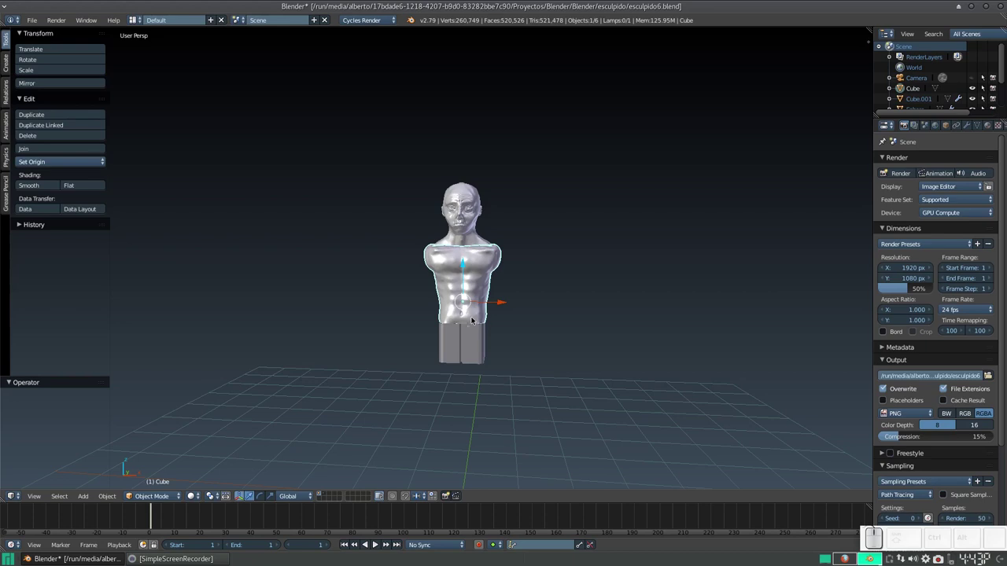
click(161, 496)
click(166, 462)
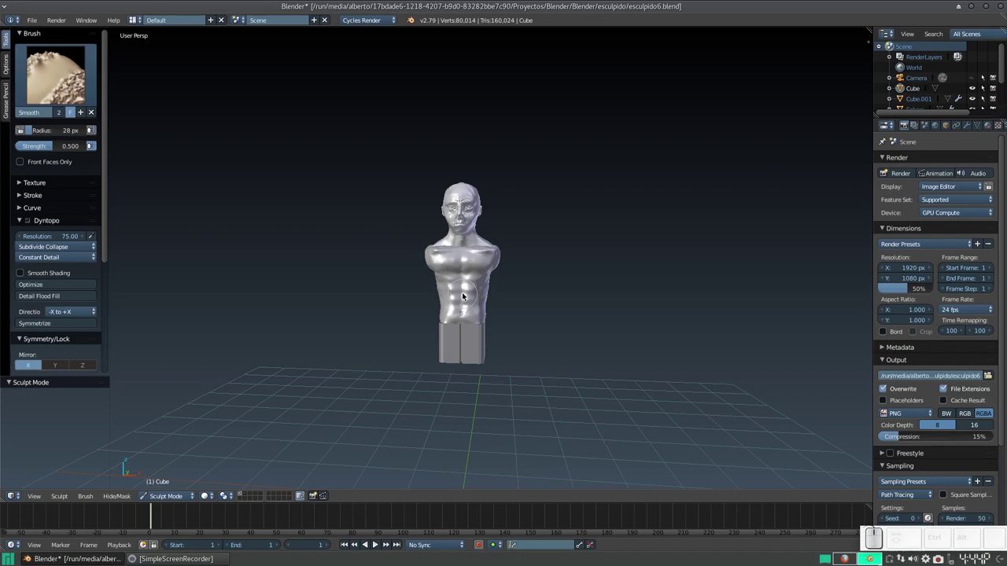
Show the N side panel and enable Matcap shading in its Shading section.
key(n)
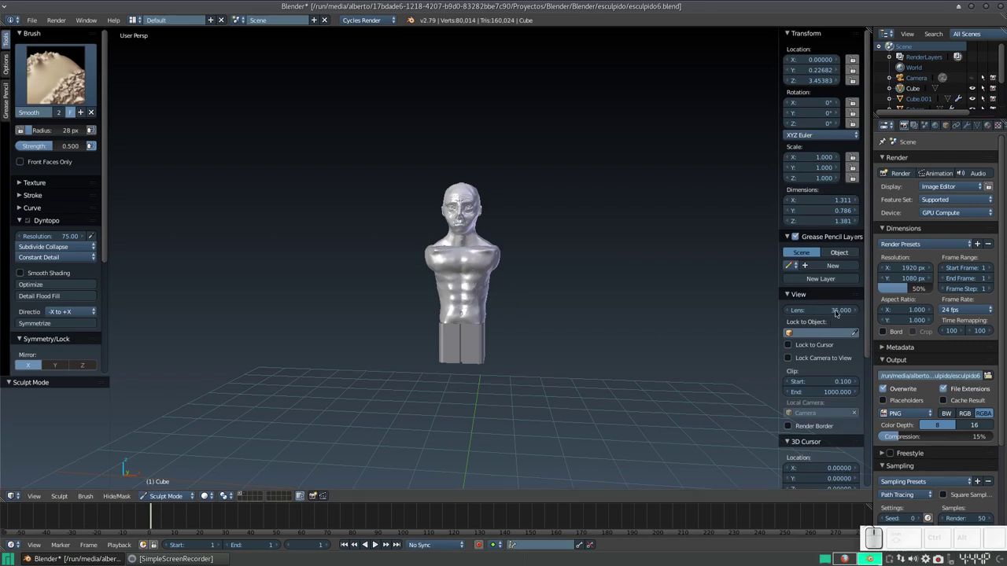
scroll(down, 3)
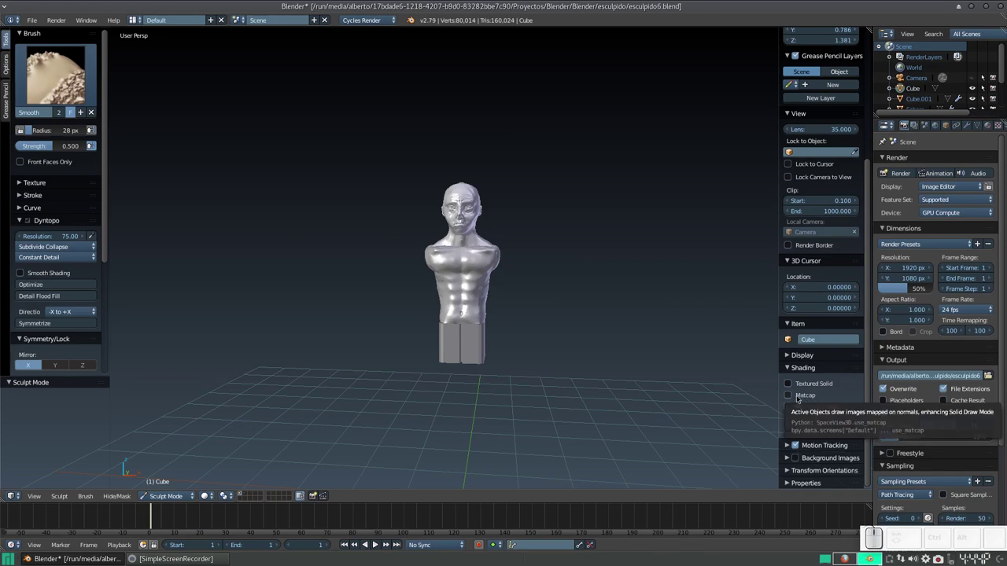
click(797, 397)
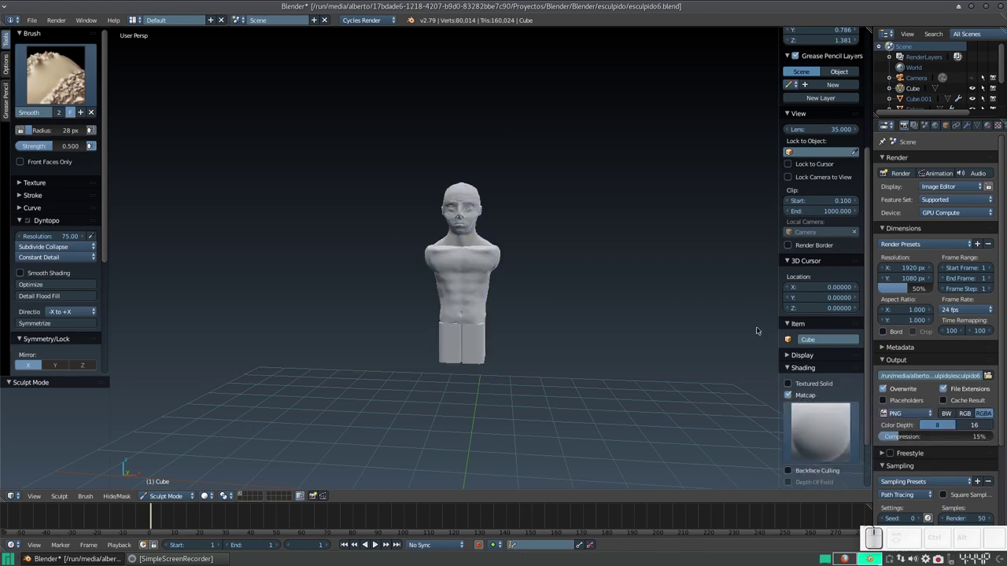
scroll(down, 3)
scroll(up, 3)
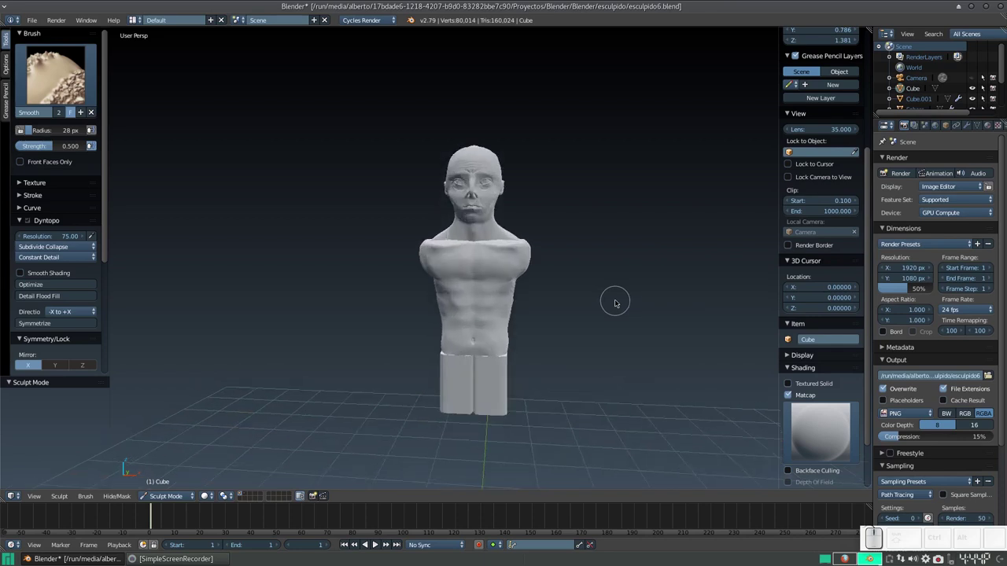
click(867, 342)
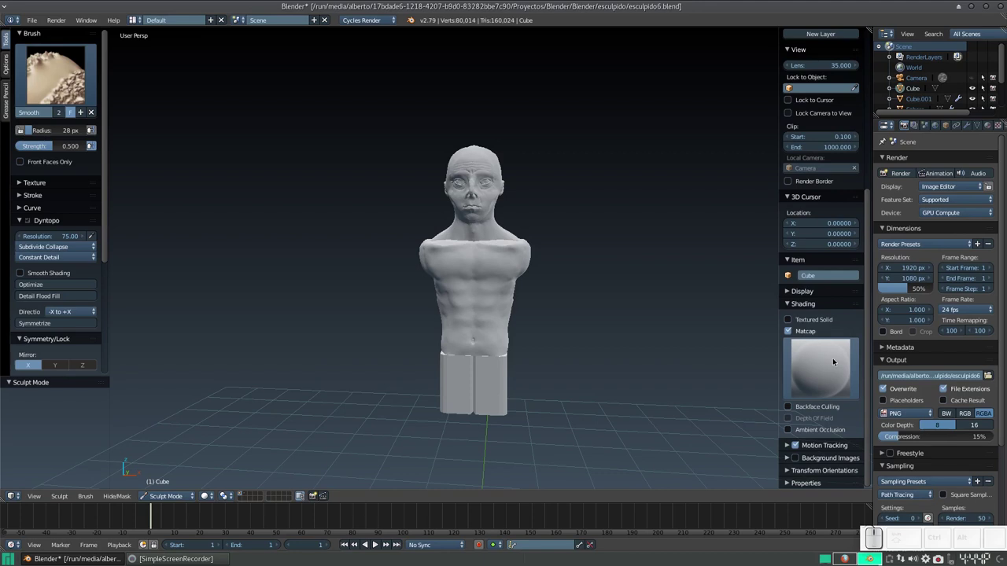
scroll(up, 3)
scroll(down, 3)
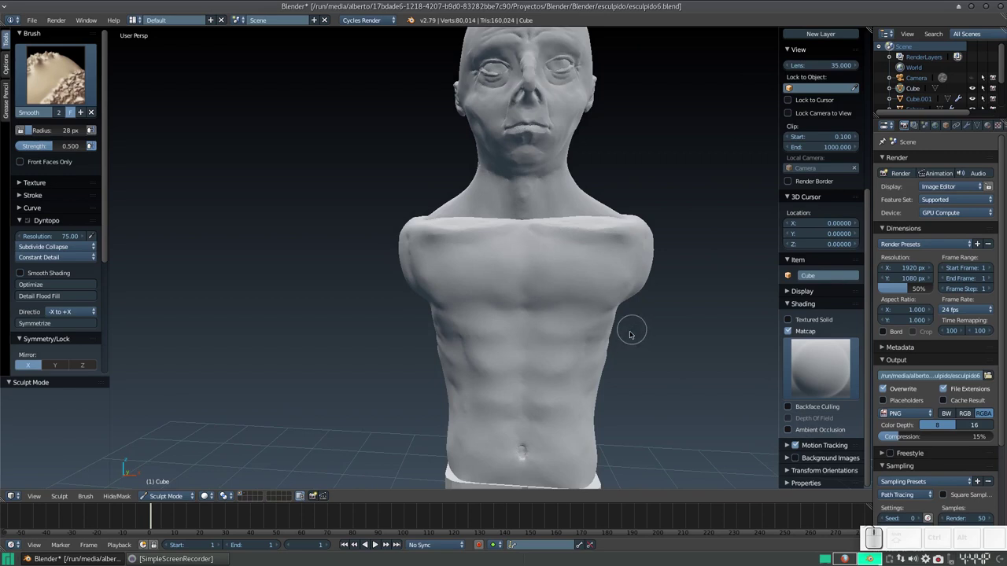
Turn on viewport ambient occlusion alongside the matcap and bring up the matcap choices.
click(812, 432)
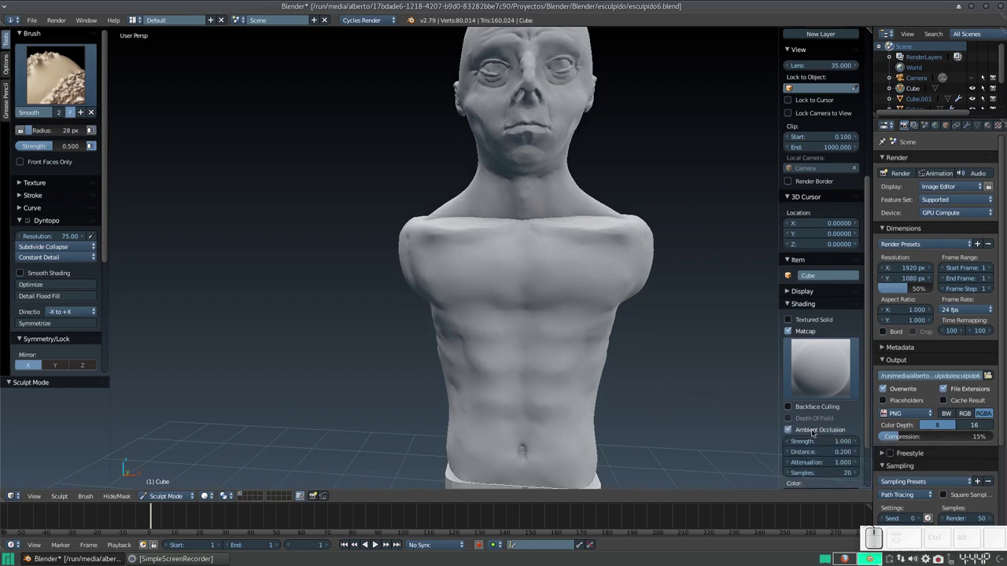
click(812, 432)
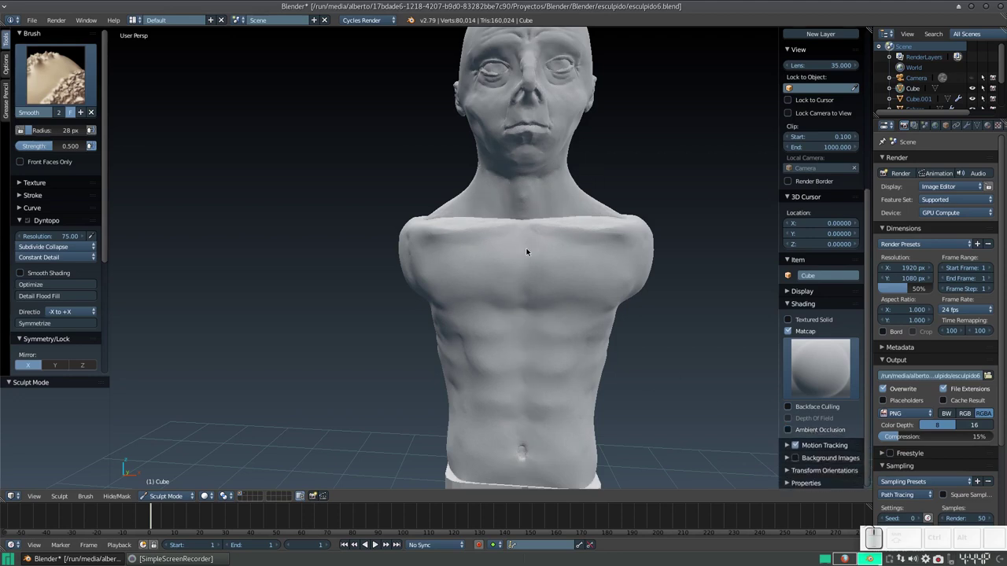
click(801, 433)
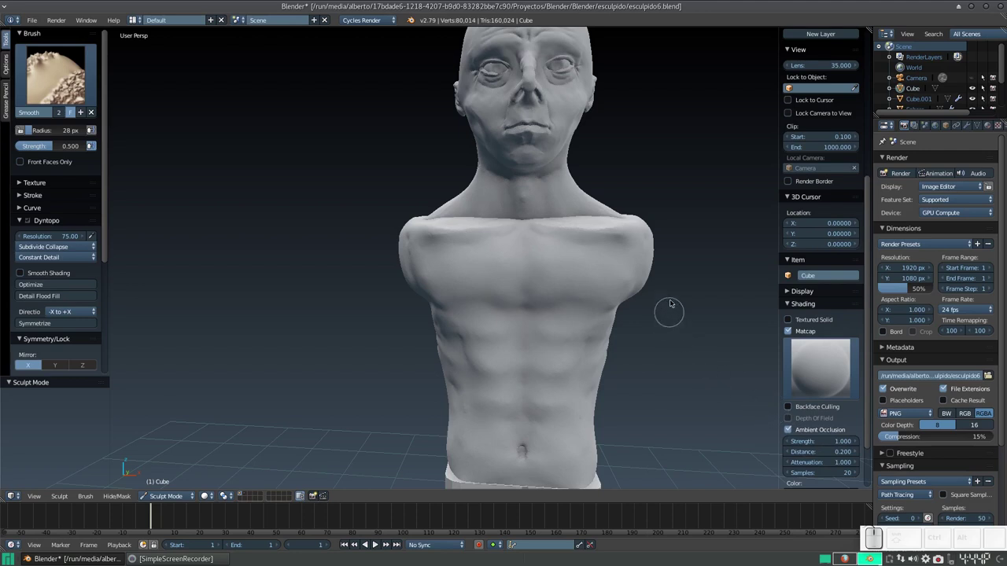
click(673, 283)
scroll(down, 3)
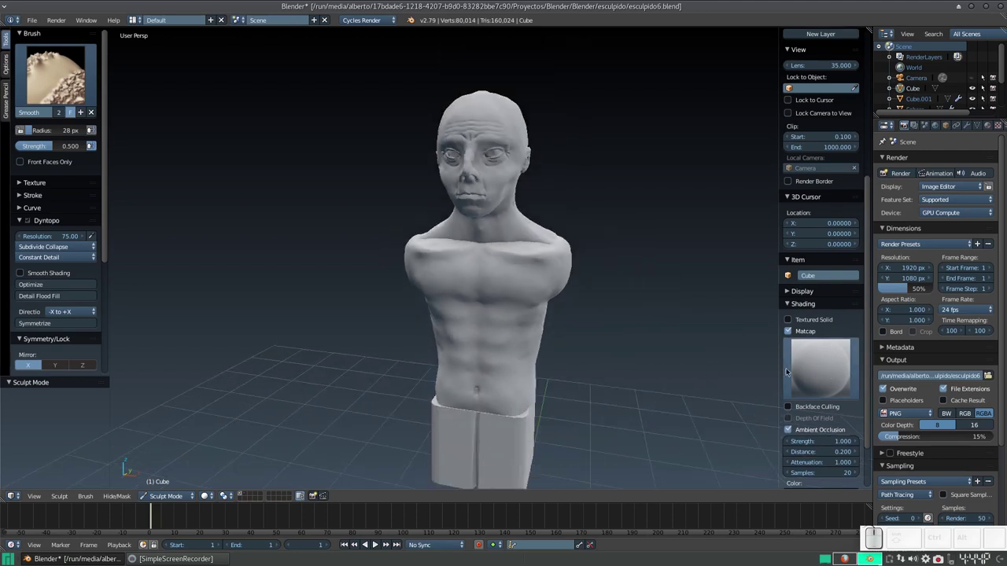
Shade the bust with a glossy red matcap and orbit to view it head-on.
click(817, 365)
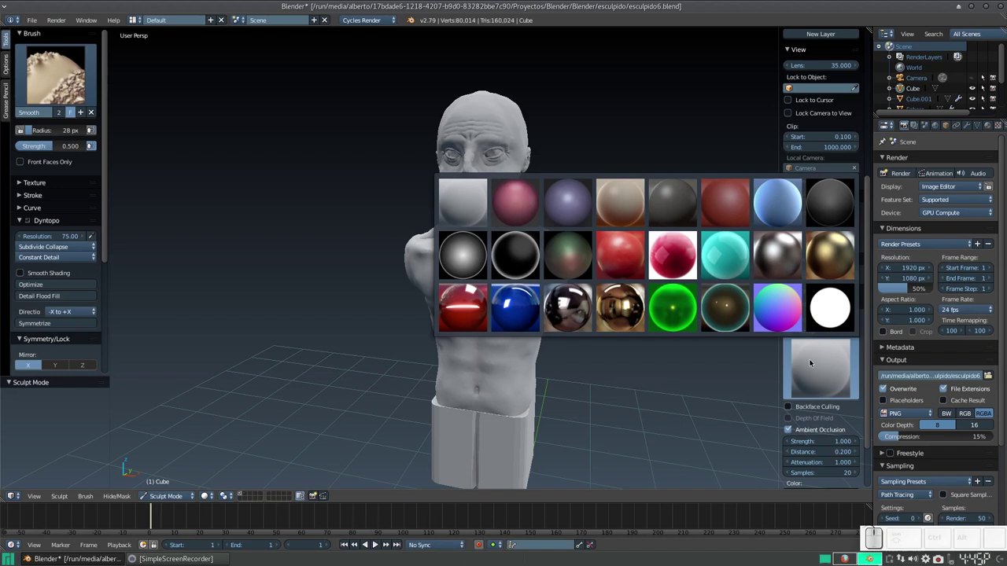
click(633, 255)
drag(556, 229, 555, 224)
scroll(up, 3)
drag(556, 229, 592, 159)
click(592, 159)
drag(541, 254, 580, 261)
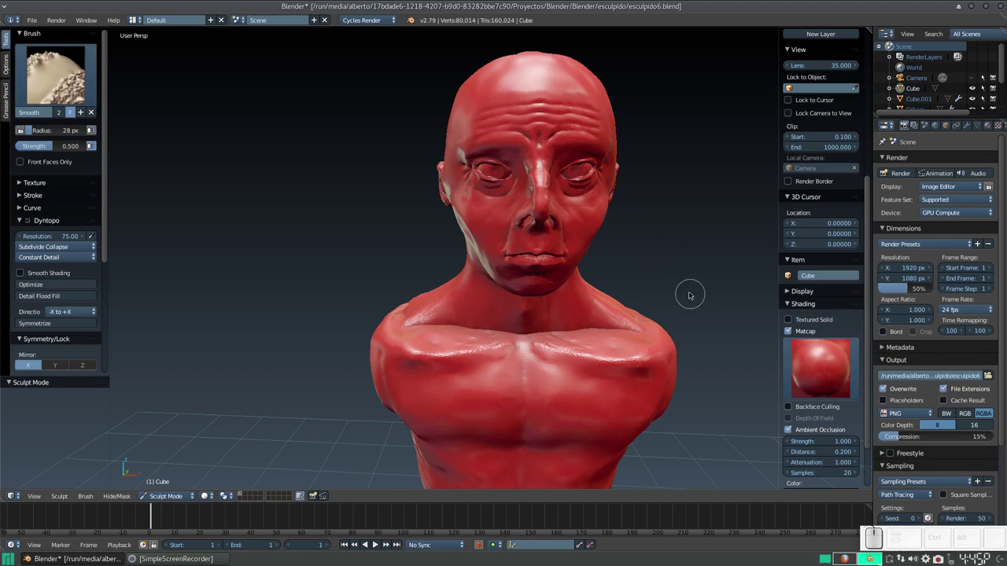
Switch the bust to a dull red matcap and check the head from the side.
click(818, 354)
click(730, 212)
click(579, 221)
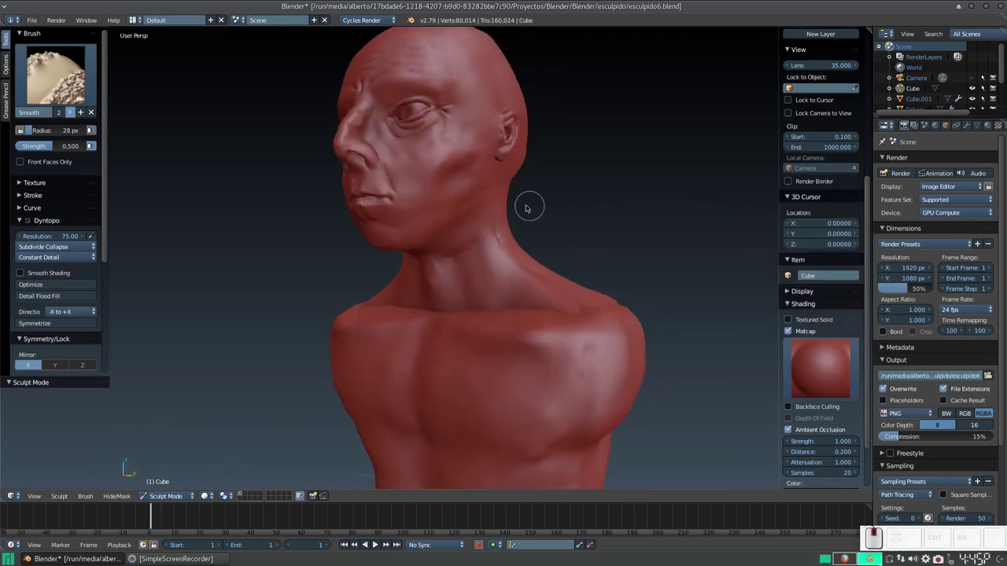
drag(509, 209, 568, 226)
scroll(down, 3)
drag(584, 222, 606, 207)
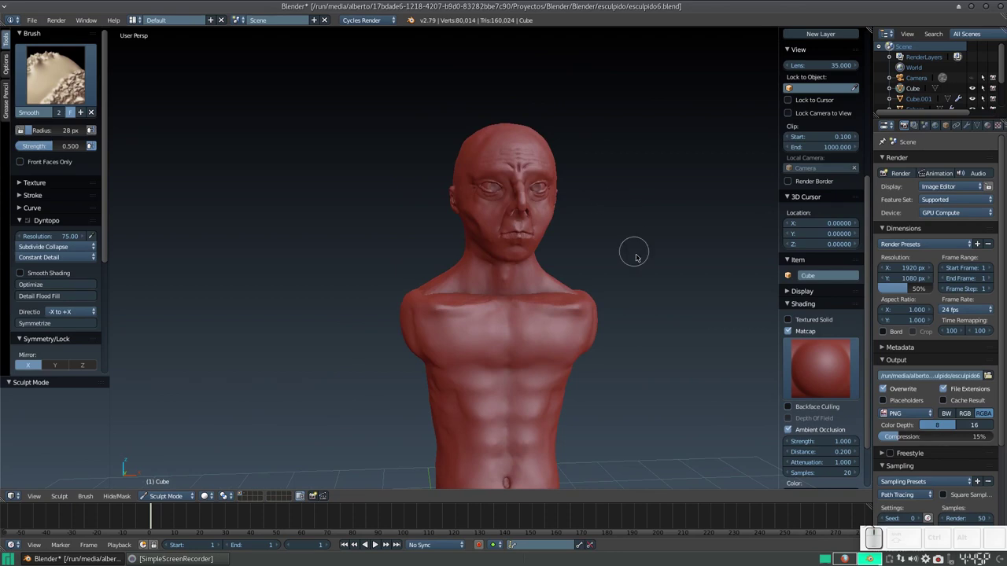
Reopen the matcap palette and inspect the head and neck from several angles.
click(825, 366)
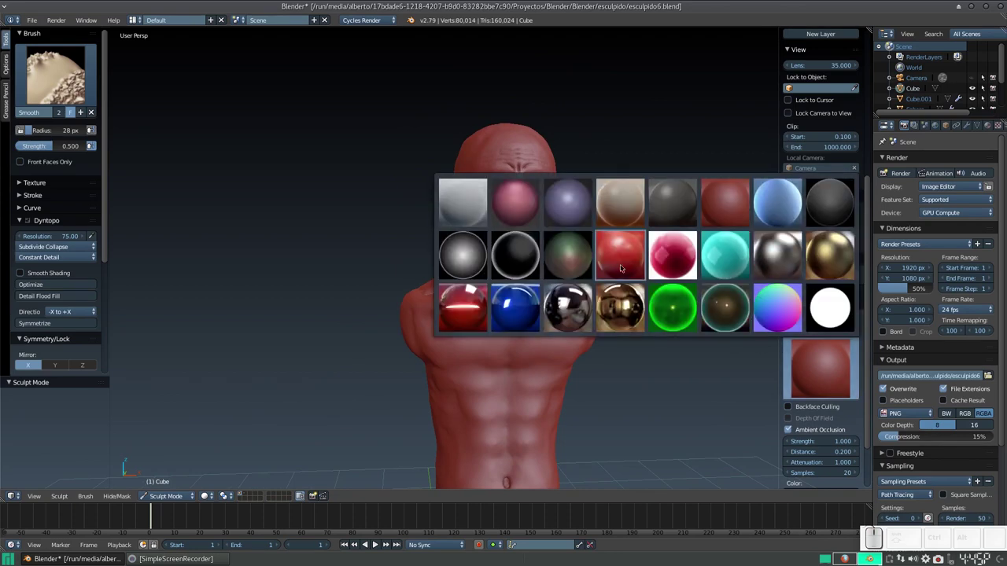
click(817, 376)
scroll(up, 3)
drag(530, 241, 505, 236)
scroll(up, 3)
scroll(down, 3)
drag(582, 234, 600, 226)
scroll(down, 3)
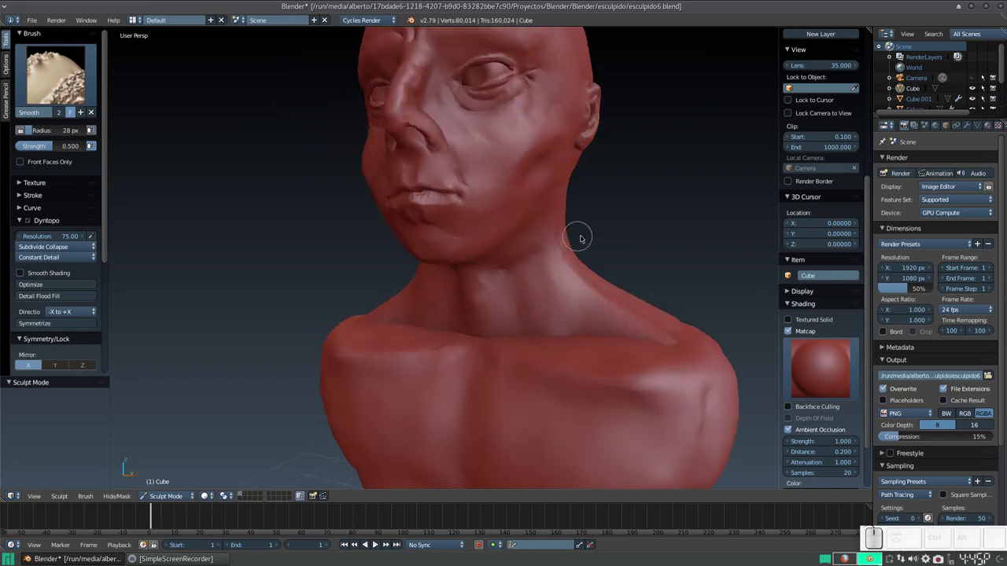
scroll(up, 3)
scroll(down, 3)
drag(558, 269, 537, 272)
scroll(up, 3)
scroll(down, 3)
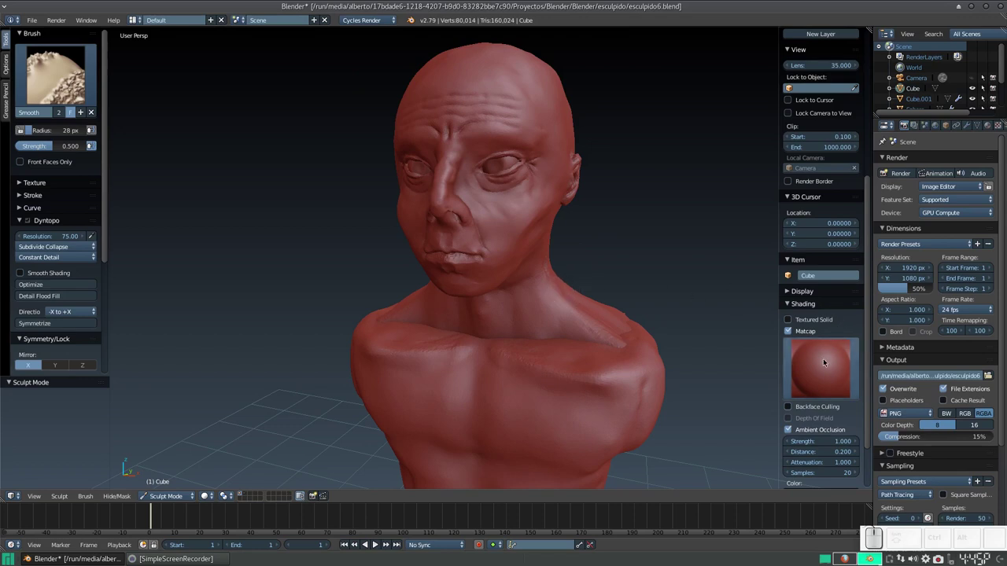
Try a glossy pink and several other matcaps, settling on the gold metallic one.
click(827, 360)
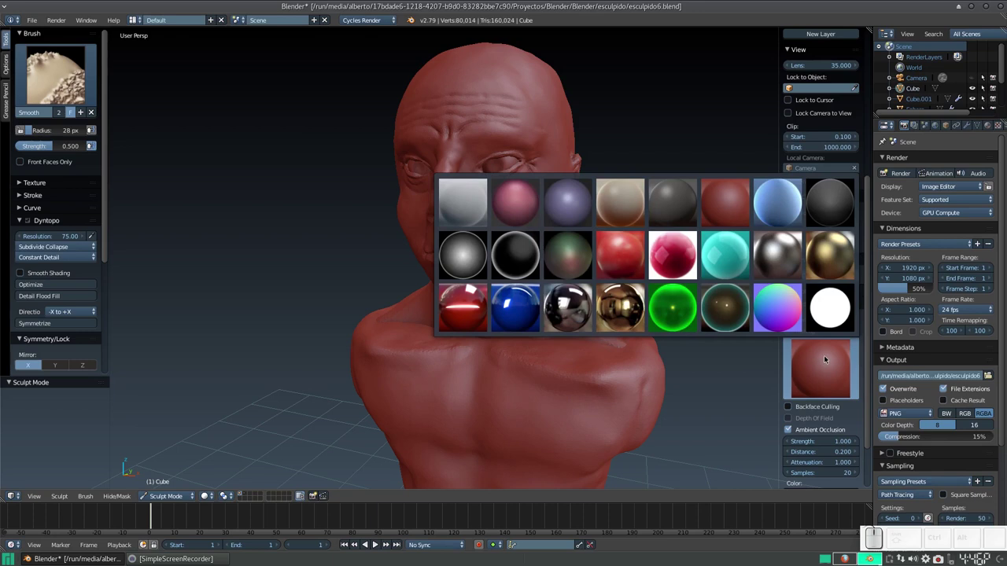
click(655, 249)
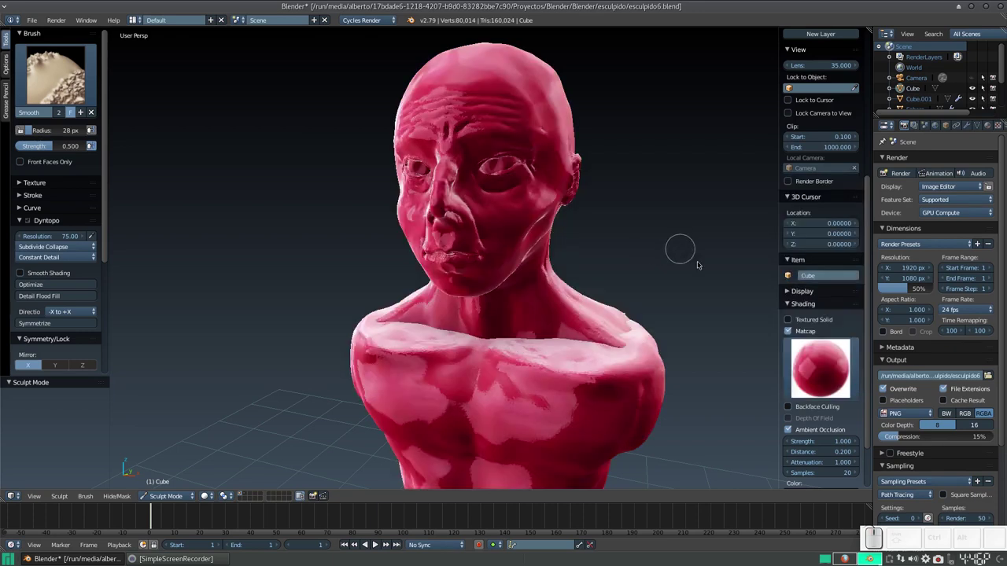
click(814, 370)
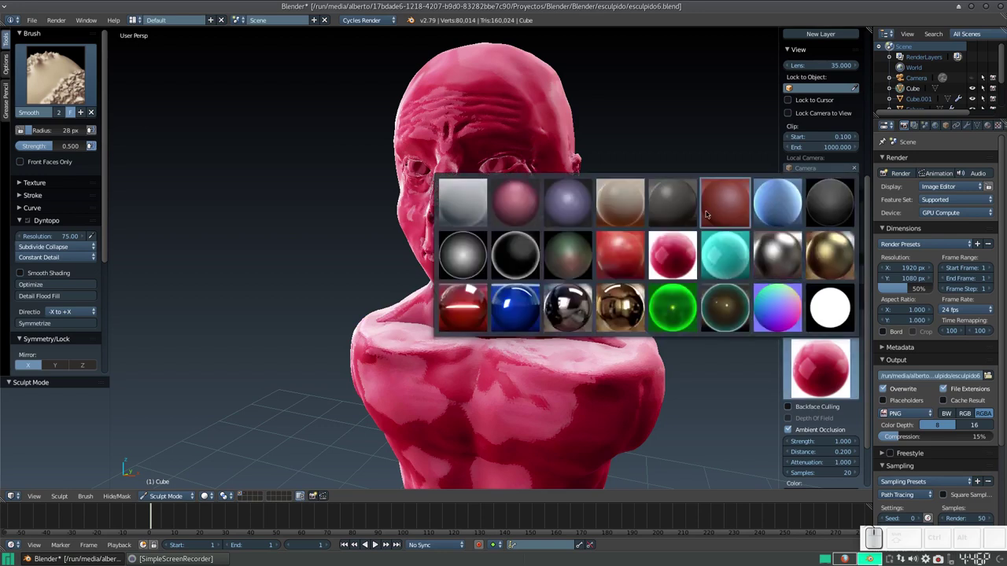
click(683, 212)
click(838, 386)
click(831, 220)
click(831, 407)
click(809, 365)
click(808, 385)
click(811, 408)
click(818, 370)
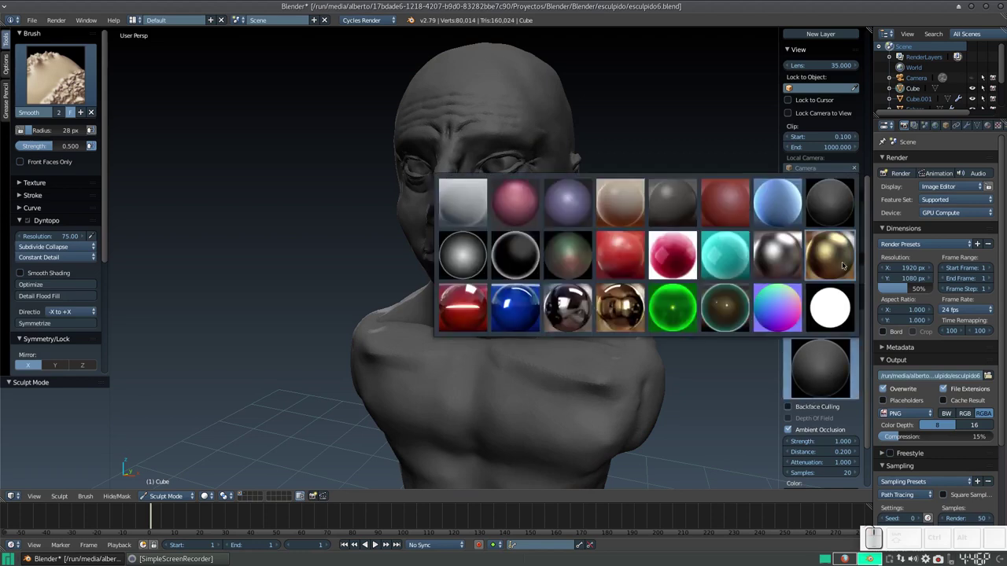
click(842, 260)
Orbit the gold bust, then switch it to the rainbow normal matcap.
drag(729, 277, 715, 279)
scroll(down, 3)
click(710, 277)
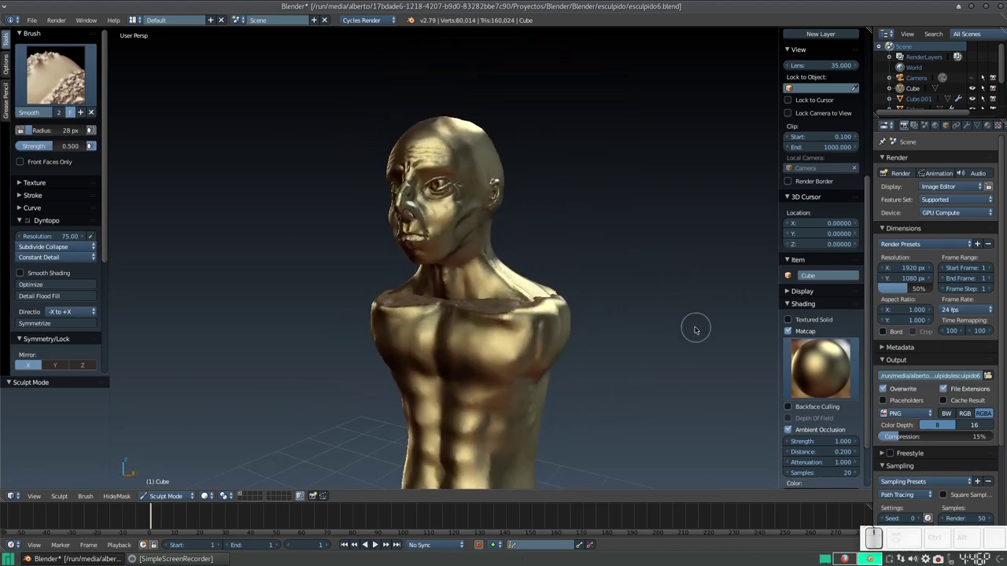
scroll(up, 3)
click(821, 365)
click(735, 183)
click(833, 365)
click(782, 321)
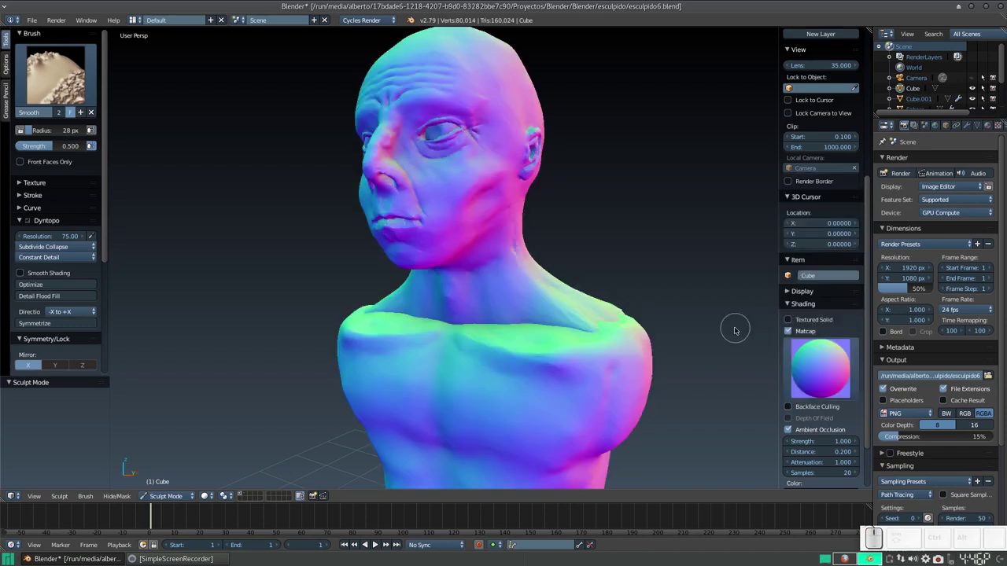
Replace the rainbow look with a pale skin-toned matcap, leaving the palette open.
scroll(down, 3)
drag(634, 300, 621, 287)
scroll(down, 3)
scroll(up, 3)
drag(616, 270, 769, 302)
click(830, 369)
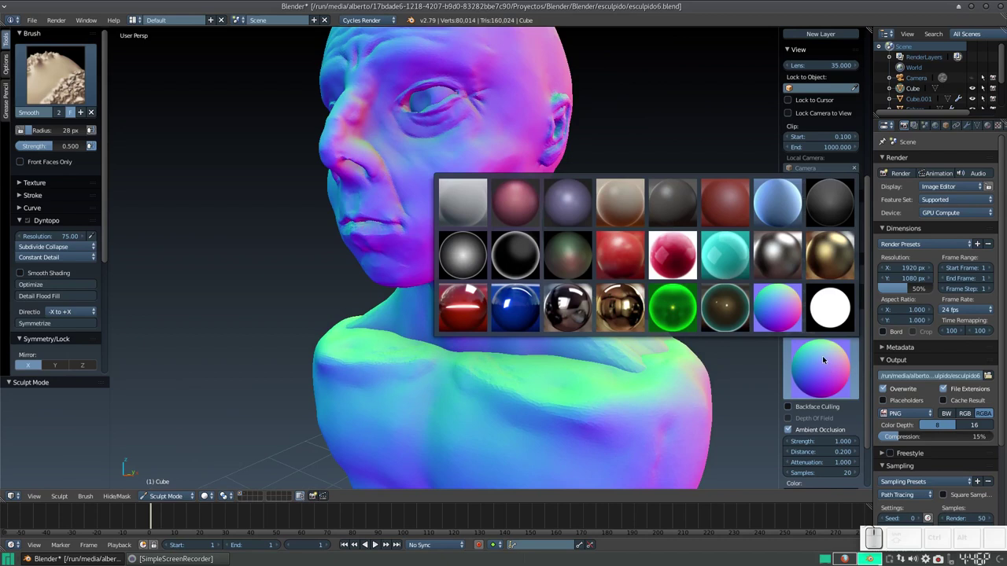
click(616, 193)
scroll(down, 3)
drag(541, 270, 769, 358)
click(841, 370)
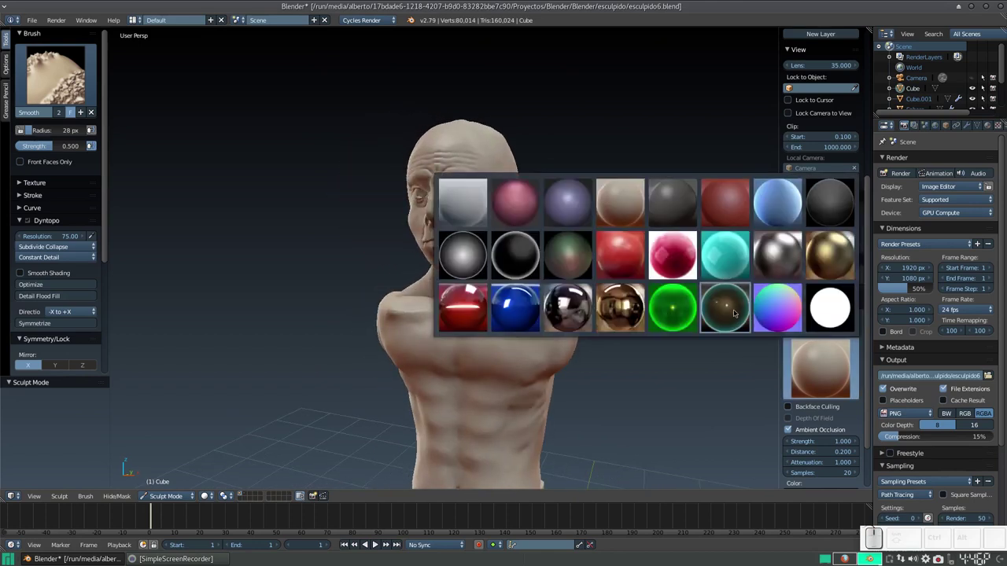
Face the bust front-on and shade it with the matte red clay matcap.
click(633, 301)
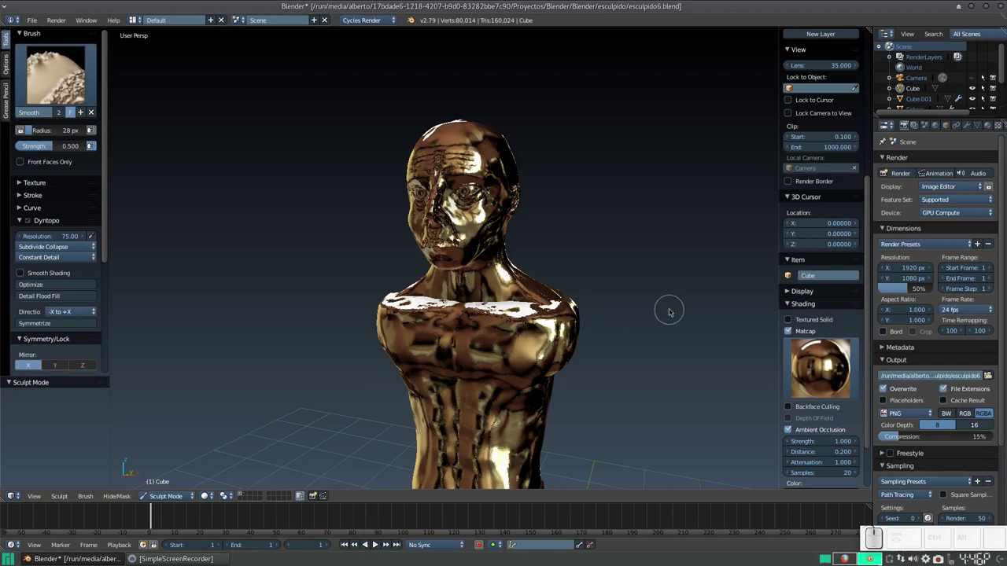
drag(581, 277, 602, 280)
scroll(up, 3)
click(827, 370)
click(730, 208)
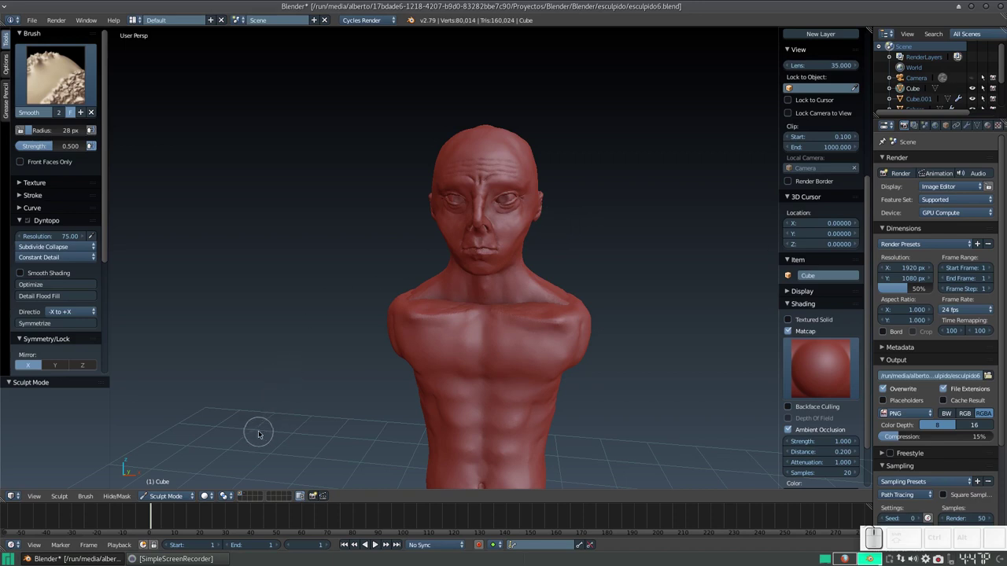
Switch to Object Mode and orbit to see head and torso from the side.
click(170, 500)
click(174, 486)
drag(522, 338, 516, 341)
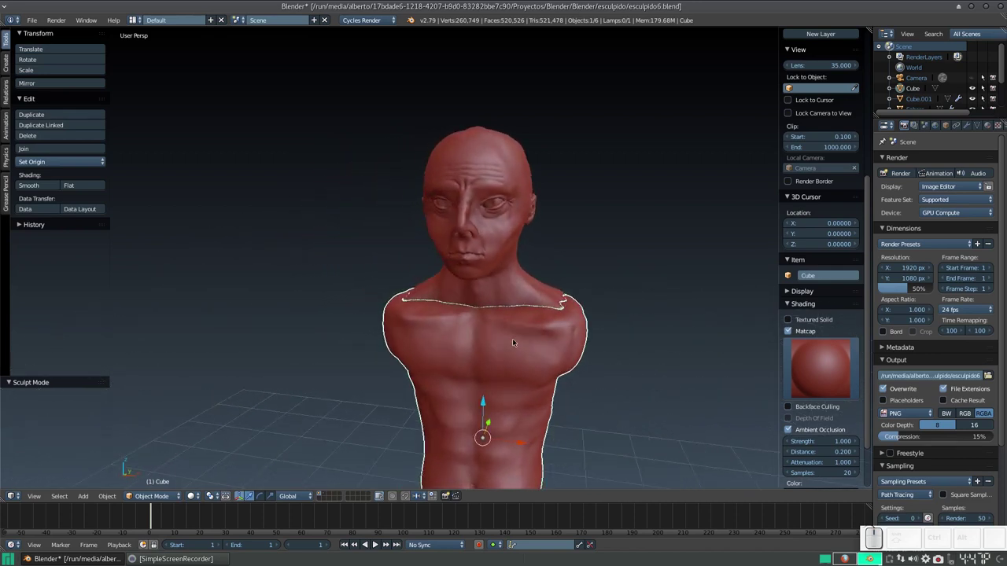
scroll(up, 3)
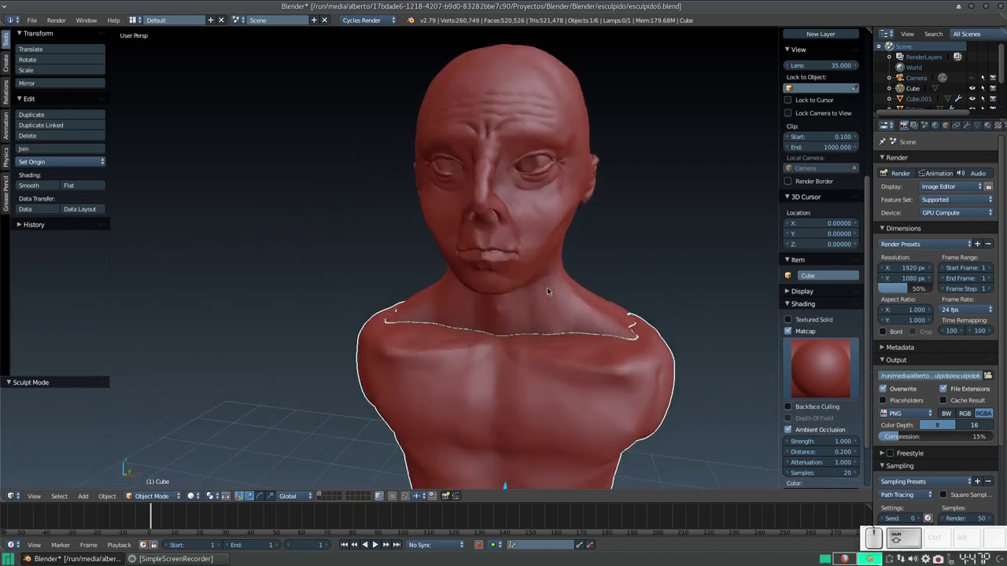
scroll(down, 3)
drag(547, 321, 490, 362)
scroll(up, 3)
drag(467, 385, 514, 347)
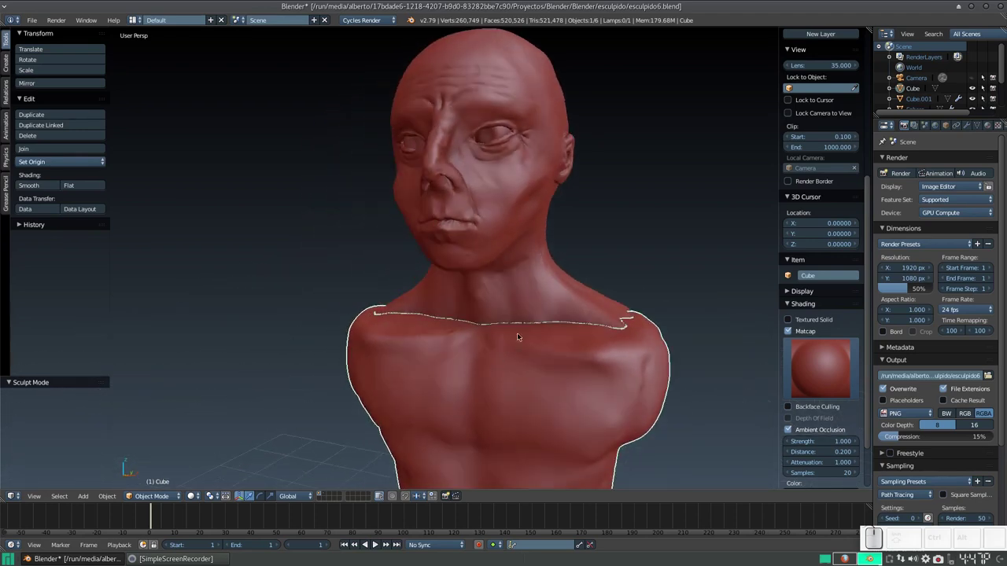
Select torso and head together, join them with Ctrl+J and enter Edit Mode.
right_click(524, 279)
right_click(529, 377)
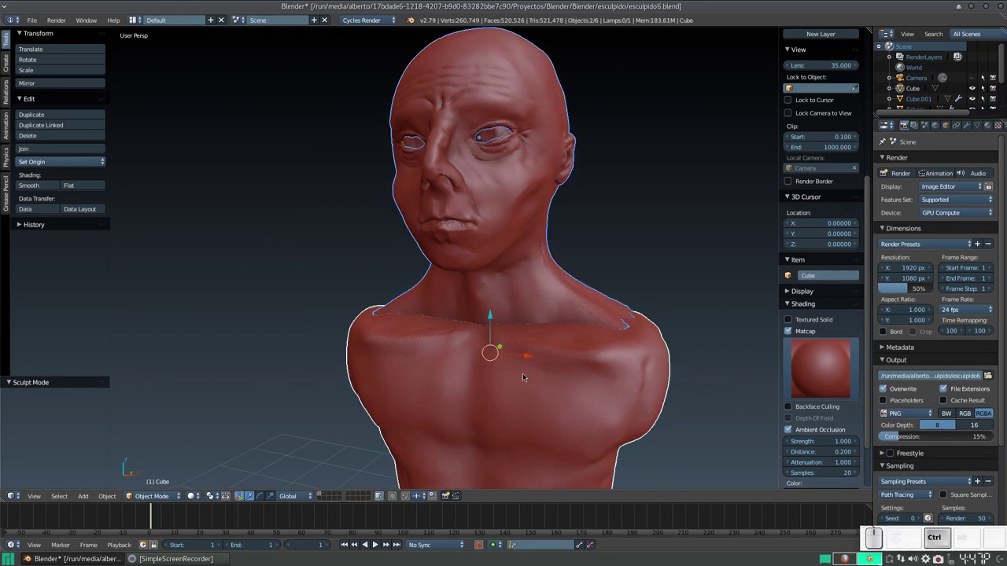
key(ctrl+j)
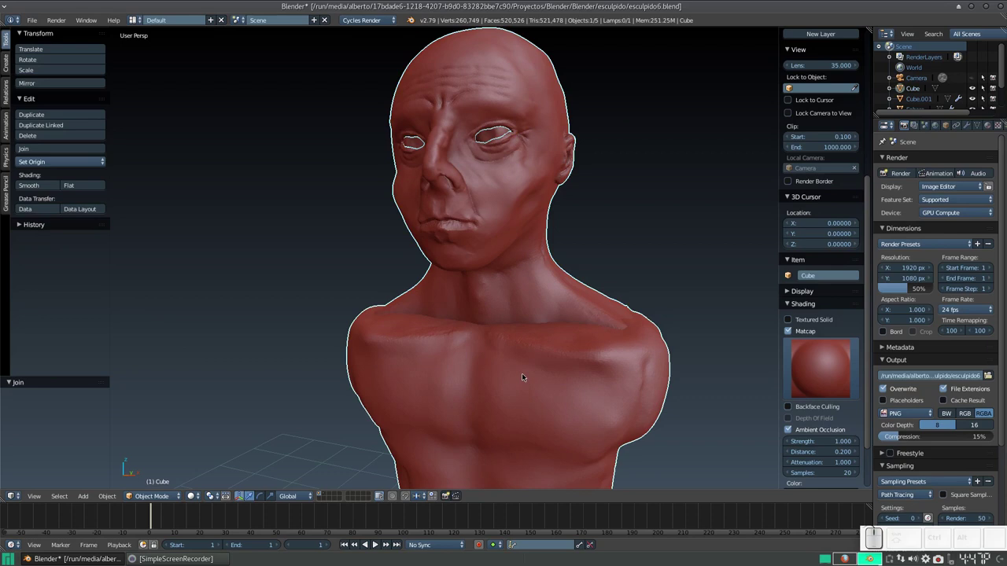
key(Tab)
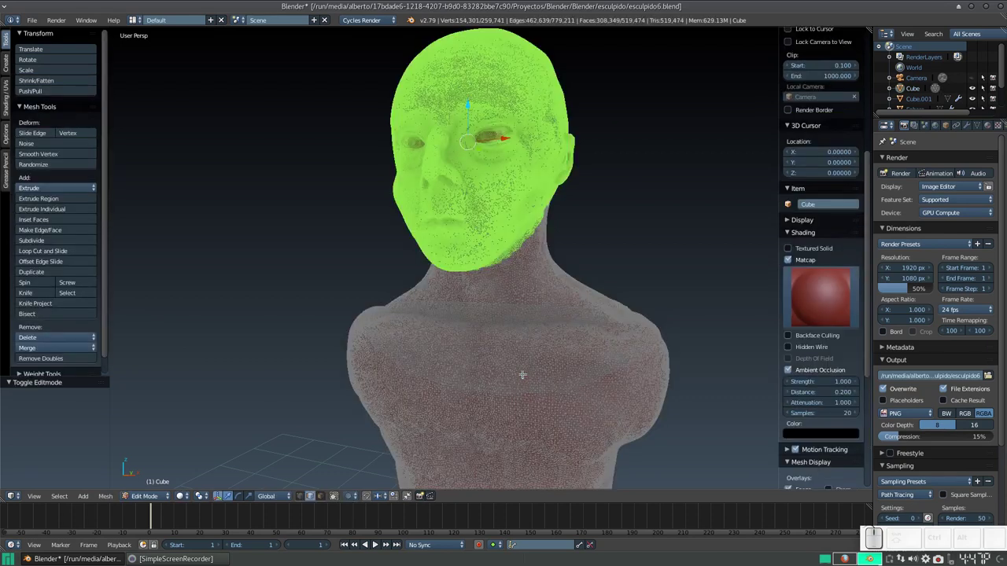
Go back to Sculpt Mode, smooth along the neck seam, then undo the join and smoothing.
key(Tab)
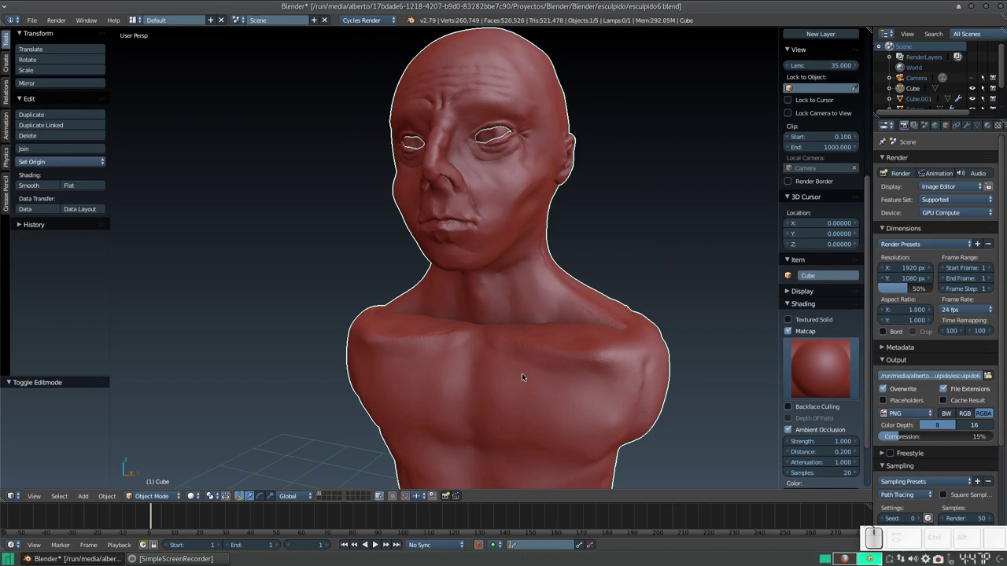
click(165, 495)
click(169, 468)
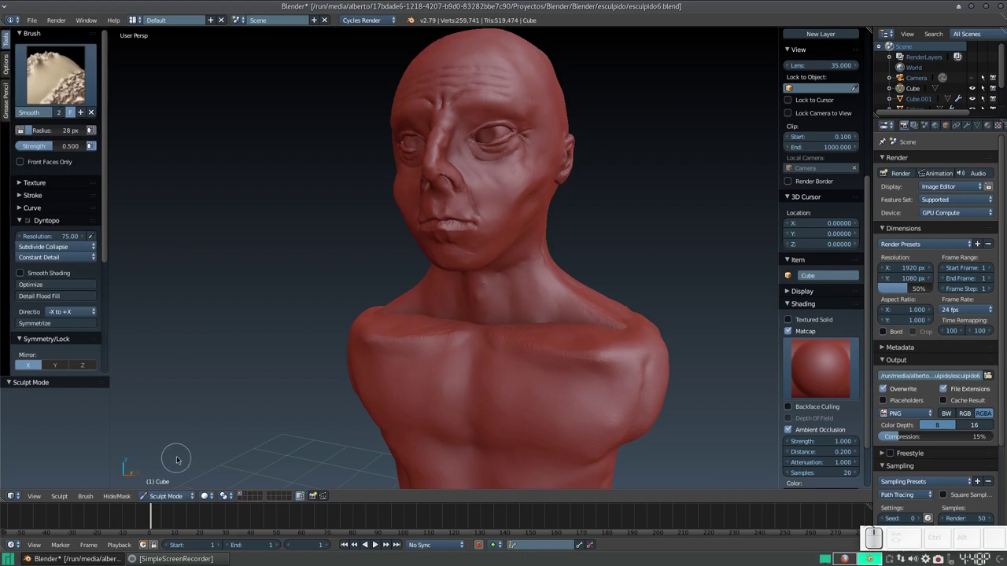
right_click(284, 224)
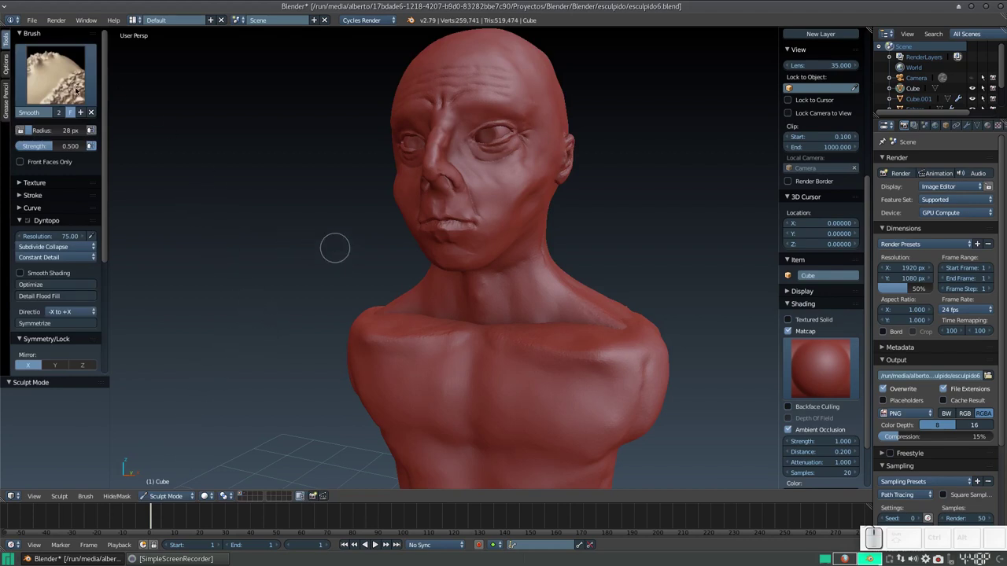
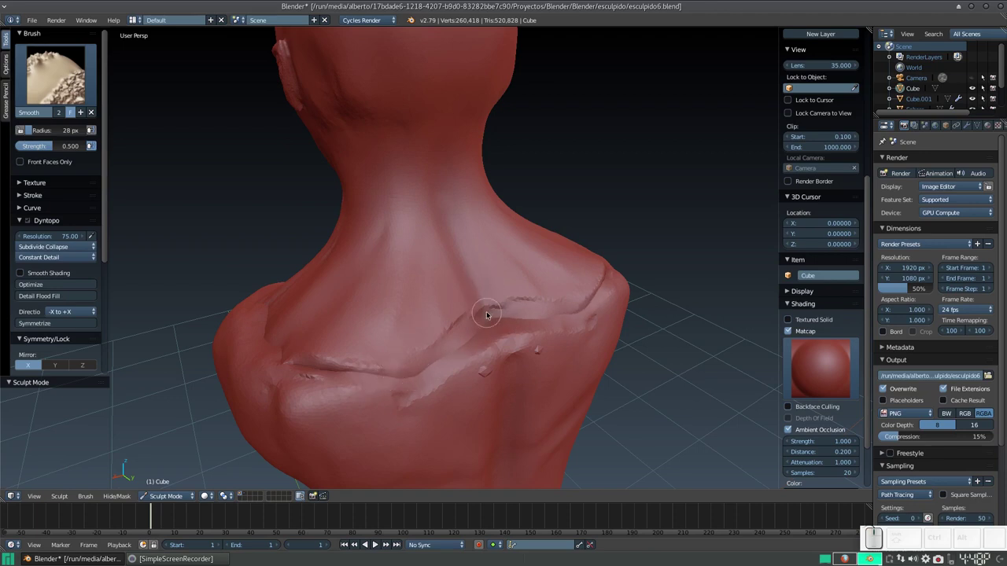
key(Escape)
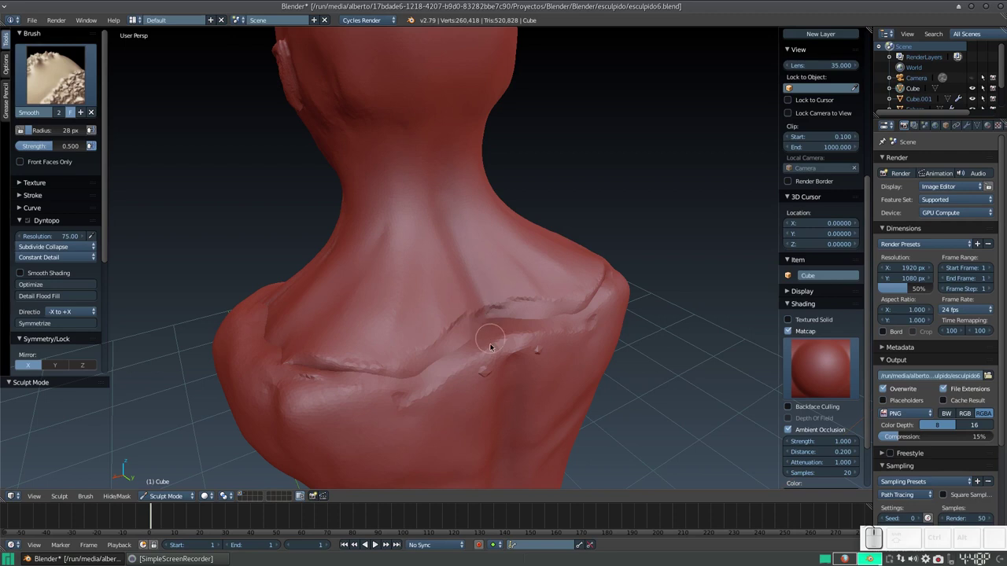
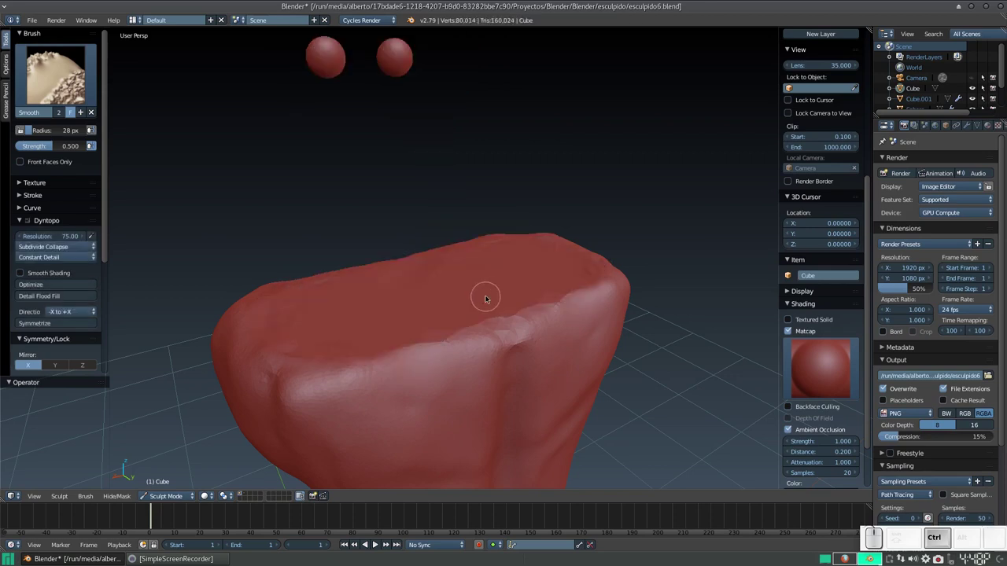
Step back and forth through undo history and zoom out to see the whole model.
key(ctrl+shift+z)
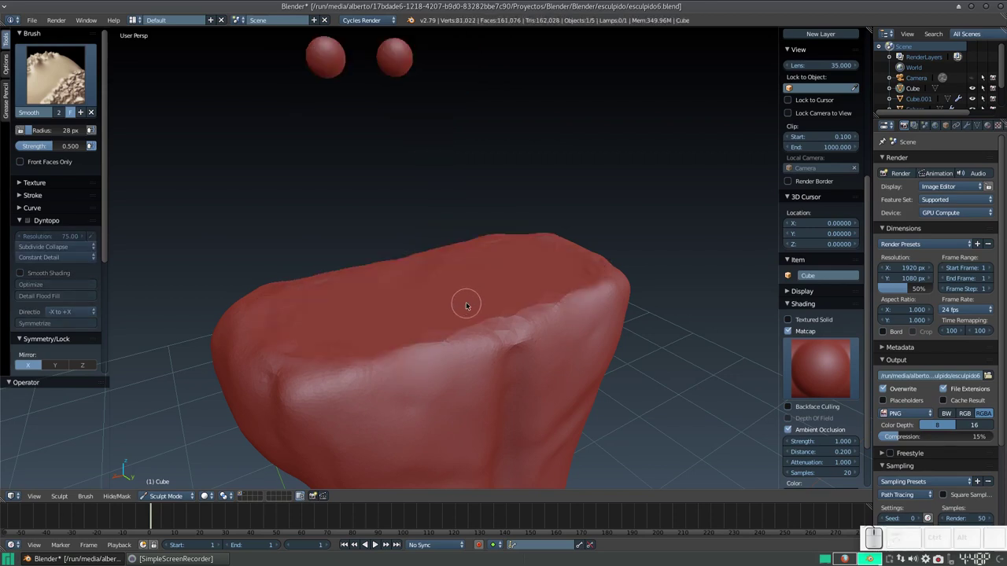
key(ctrl+z)
middle_click(399, 307)
scroll(down, 3)
scroll(up, 3)
scroll(down, 3)
drag(465, 300, 410, 329)
key(ctrl+z)
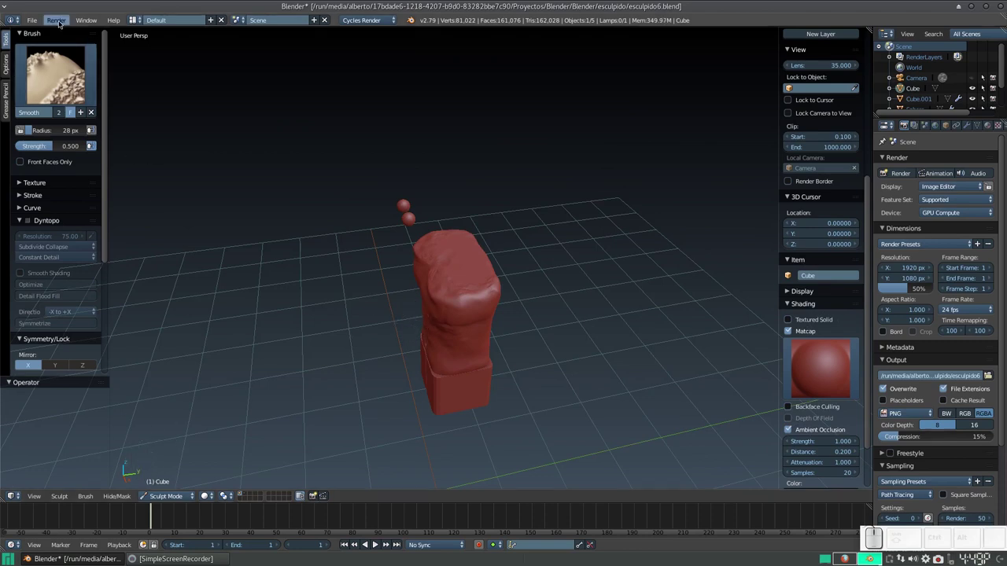
Revert to the saved sculpt file, restoring the complete bust with head and base.
click(32, 21)
click(155, 54)
key(n)
scroll(down, 3)
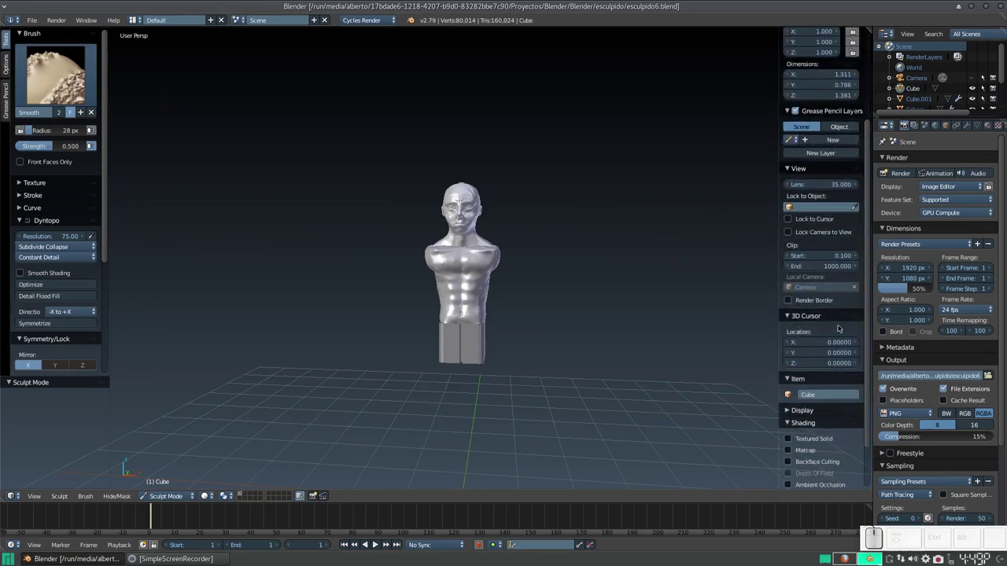
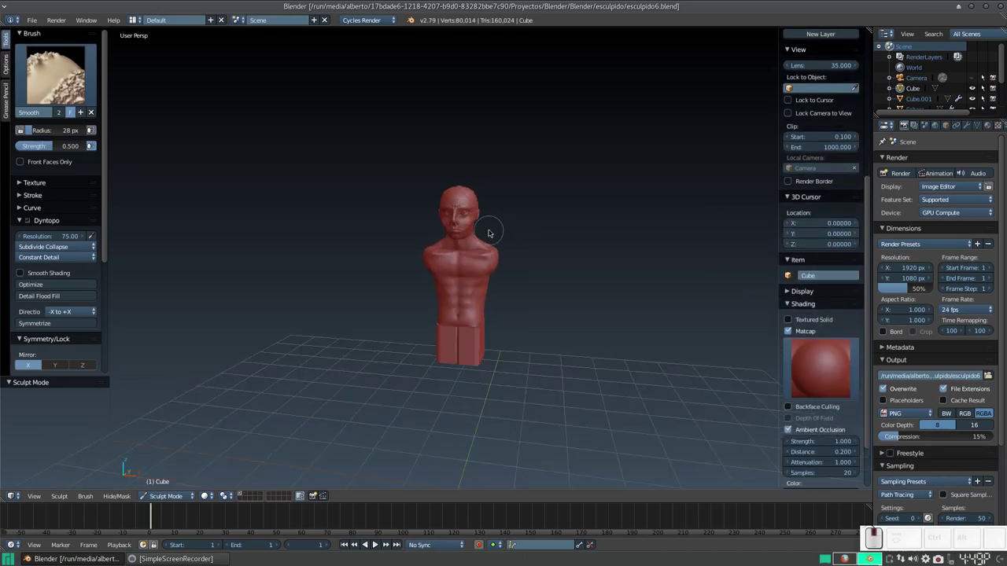
Hide the side panel, switch to Object Mode and orbit up toward the head.
scroll(up, 3)
key(n)
click(163, 501)
click(168, 486)
drag(570, 299, 487, 316)
drag(380, 322, 488, 296)
drag(491, 293, 389, 189)
Select the head and set it slightly lower onto the torso.
right_click(374, 163)
click(352, 107)
drag(342, 135, 463, 165)
scroll(up, 3)
drag(469, 182, 486, 172)
key(ctrl+z)
Name the head object cabeza and leave the torso selected.
right_click(519, 171)
right_click(543, 174)
scroll(down, 3)
drag(347, 123, 426, 183)
right_click(427, 183)
right_click(459, 254)
scroll(down, 3)
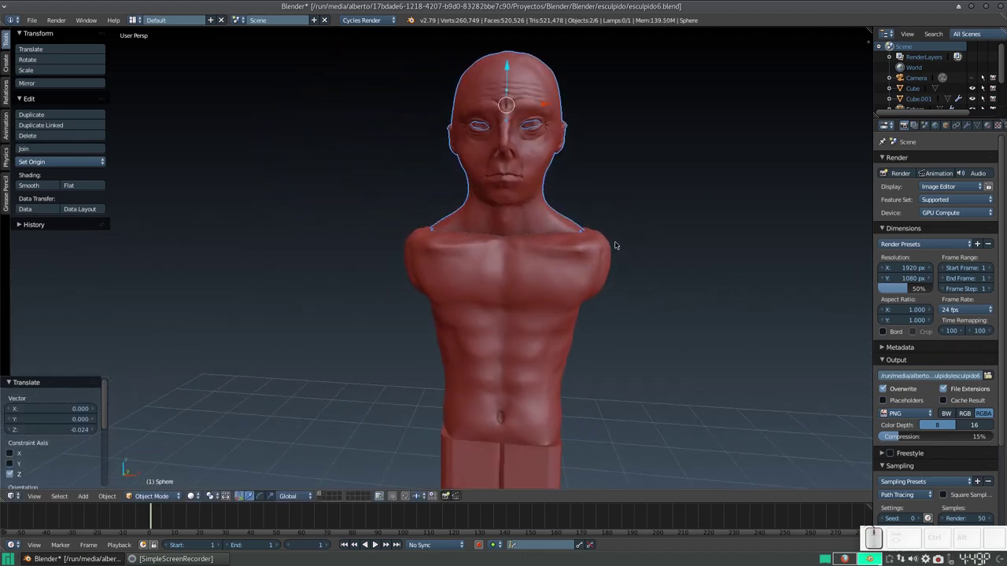
scroll(up, 3)
scroll(down, 3)
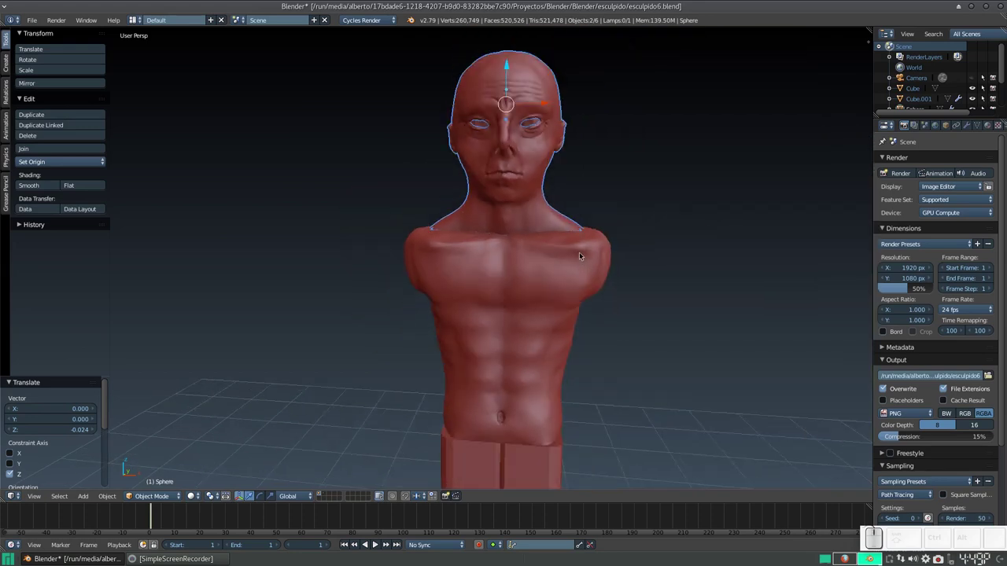
right_click(524, 183)
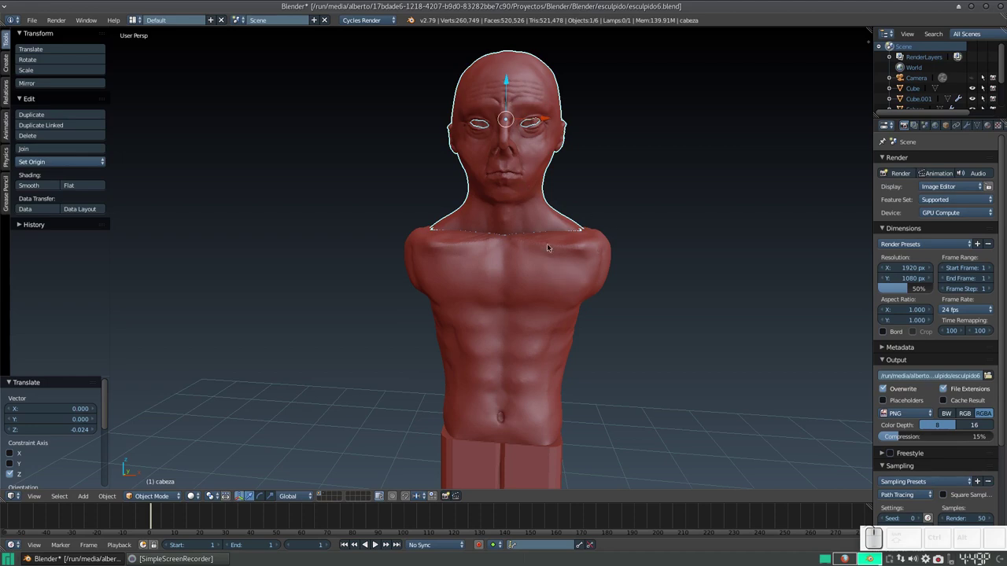
right_click(544, 277)
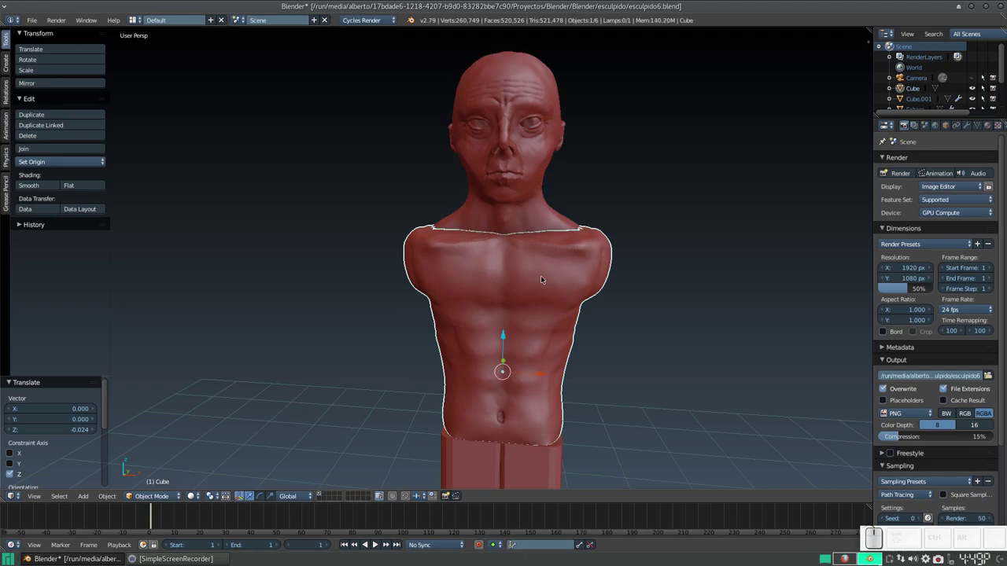
Add an Intersect Boolean modifier to the torso and rename the object to torso.
click(971, 128)
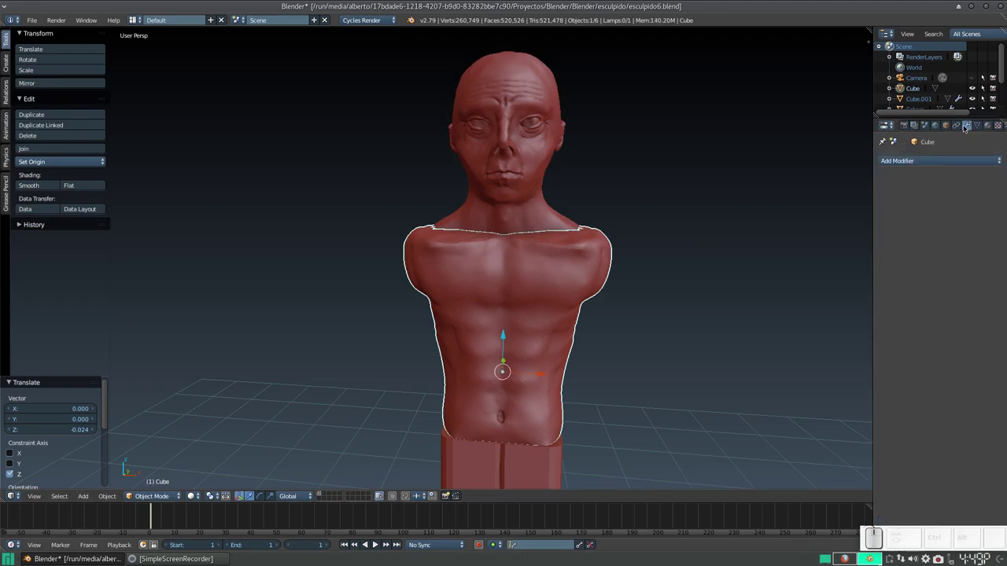
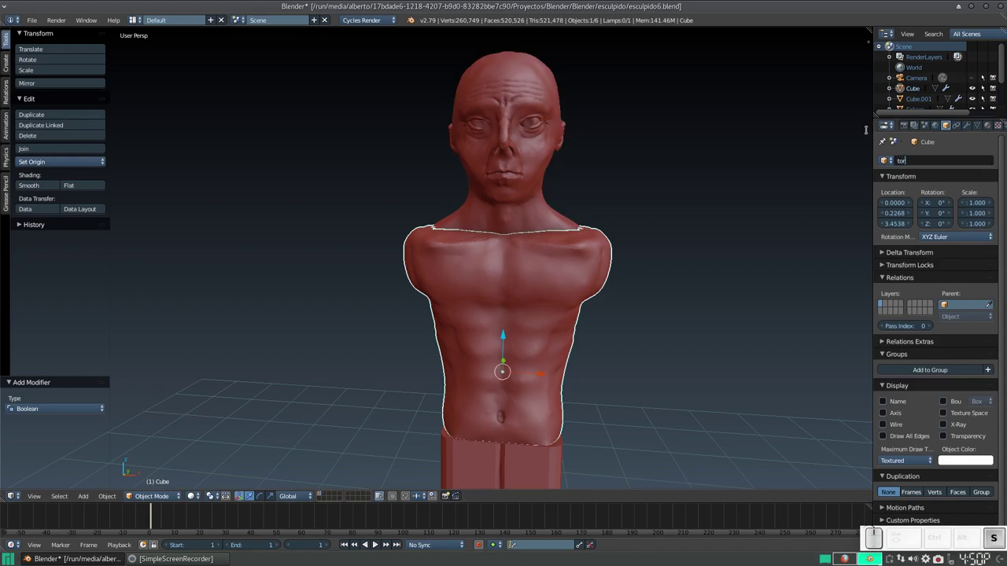
key(Return)
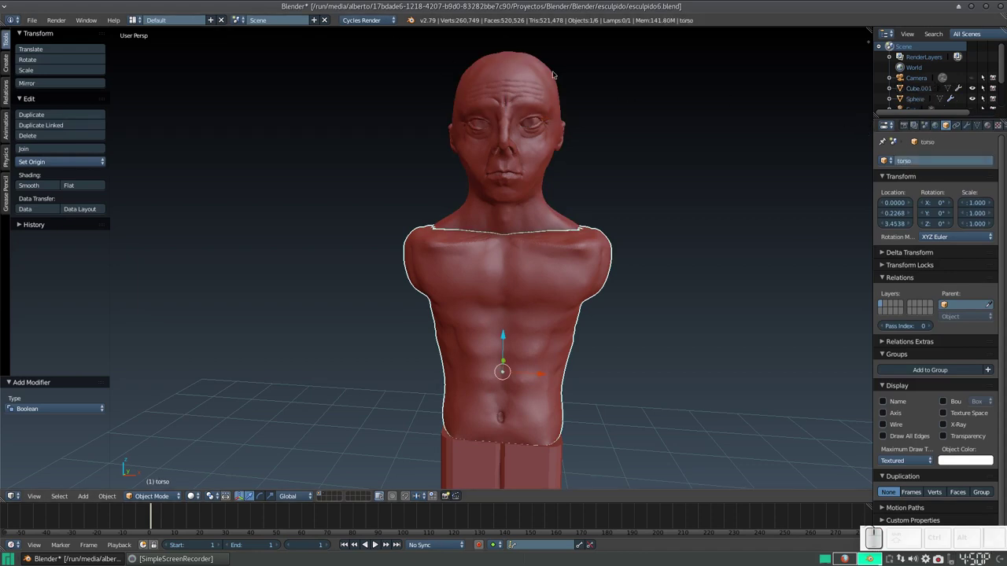
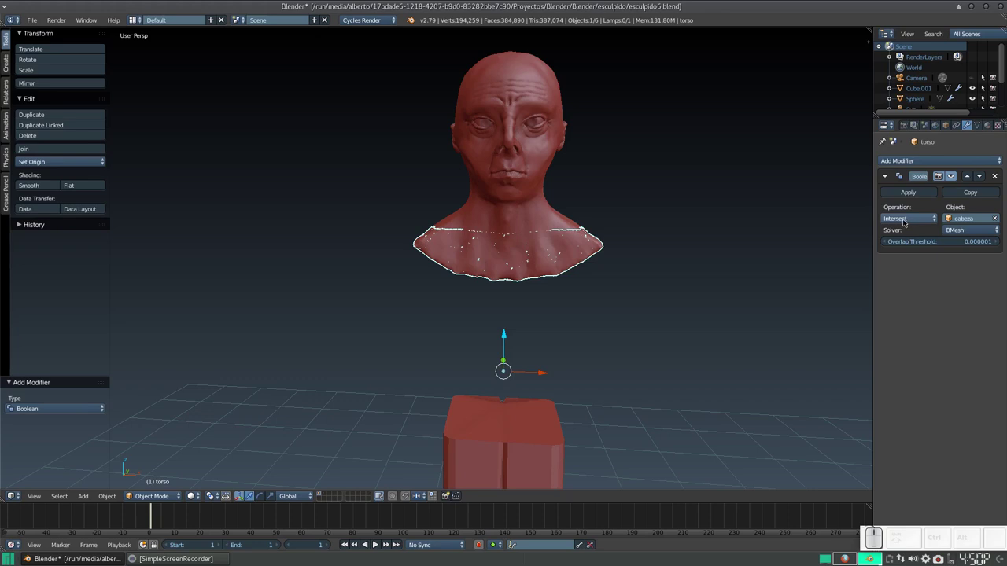
Switch the torso's Boolean modifier to Union with the head and apply it.
click(916, 224)
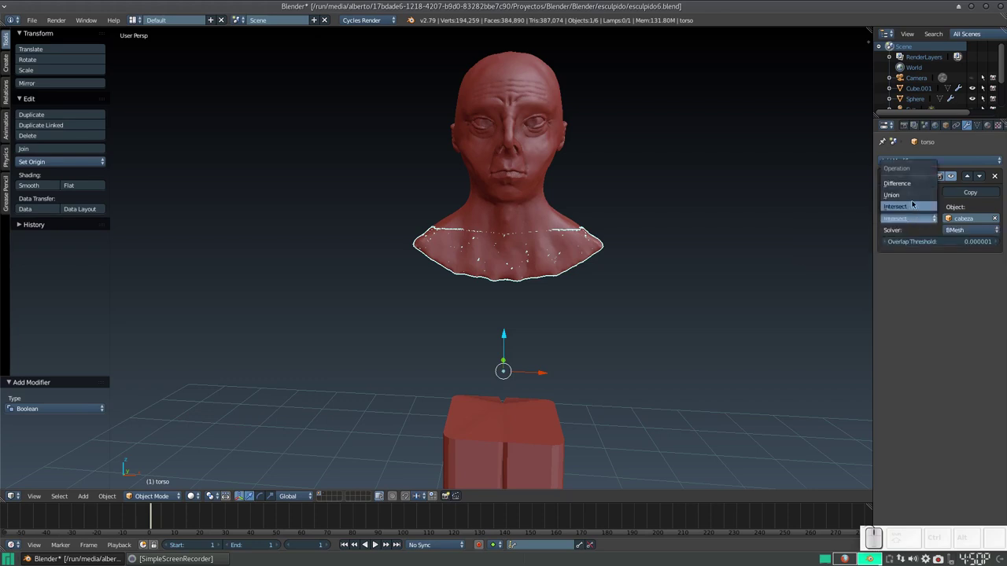
click(912, 201)
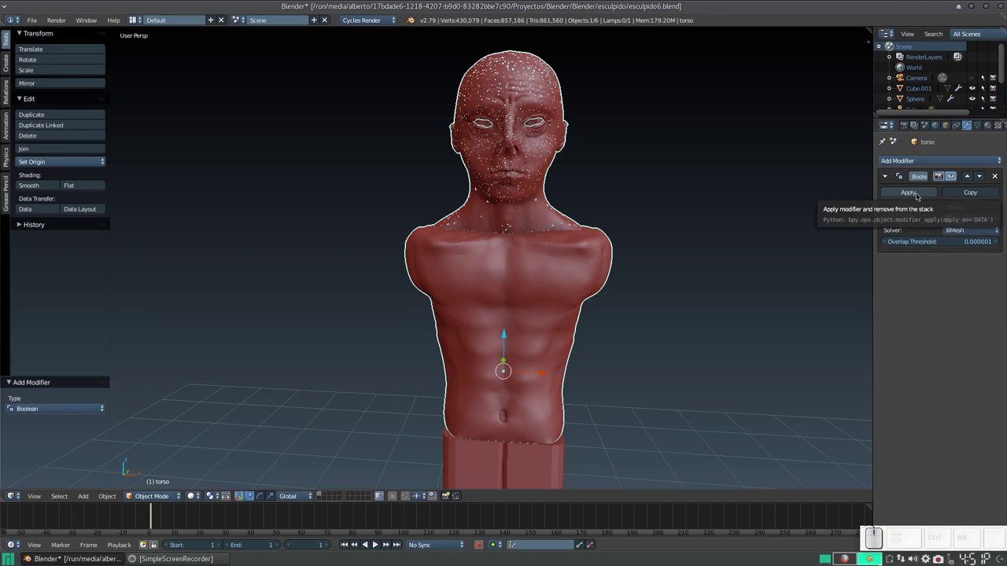
click(917, 199)
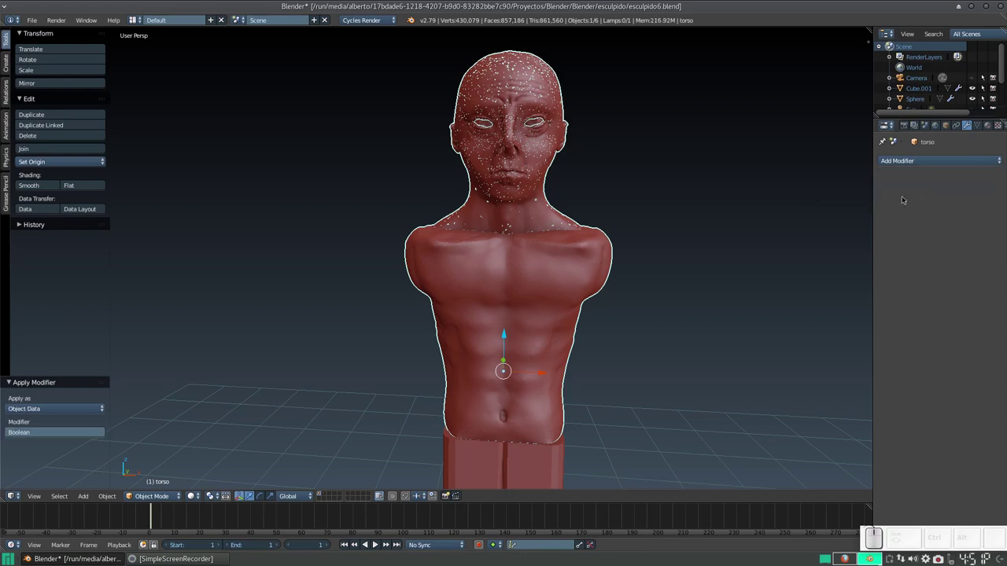
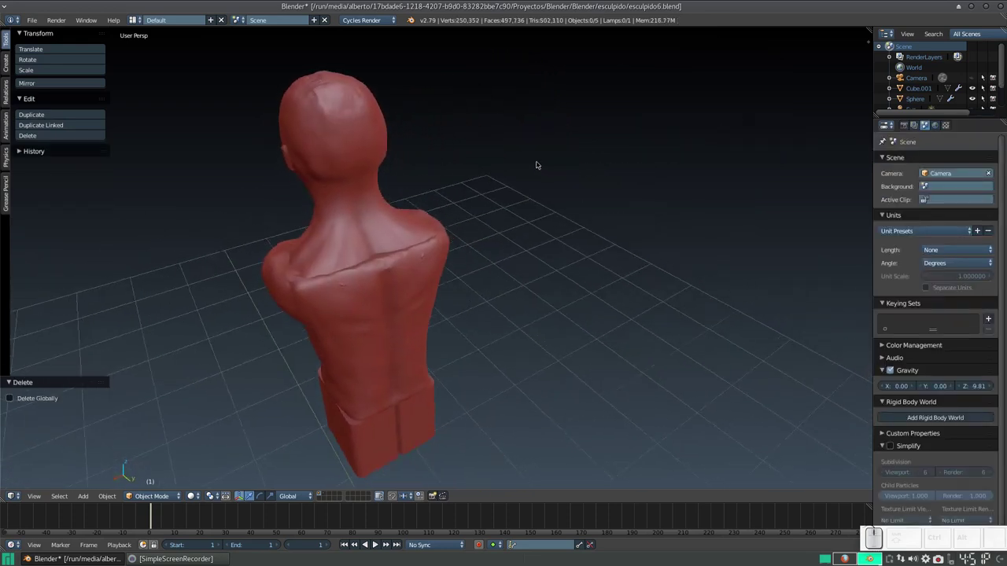
Delete the leftover head object and select the merged torso mesh viewed from the back.
scroll(up, 3)
click(482, 202)
drag(504, 205, 603, 210)
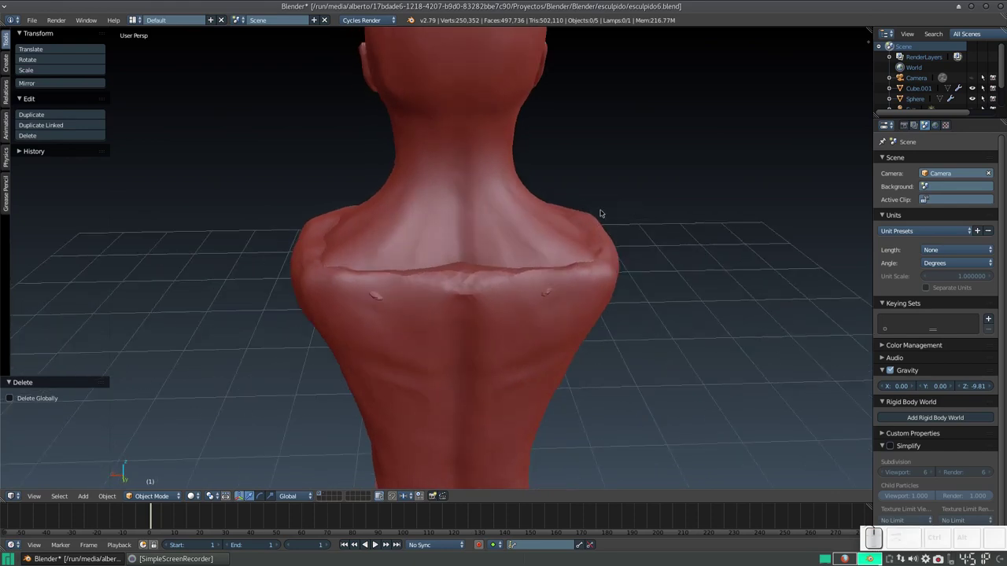
scroll(down, 3)
scroll(up, 3)
scroll(down, 3)
right_click(195, 475)
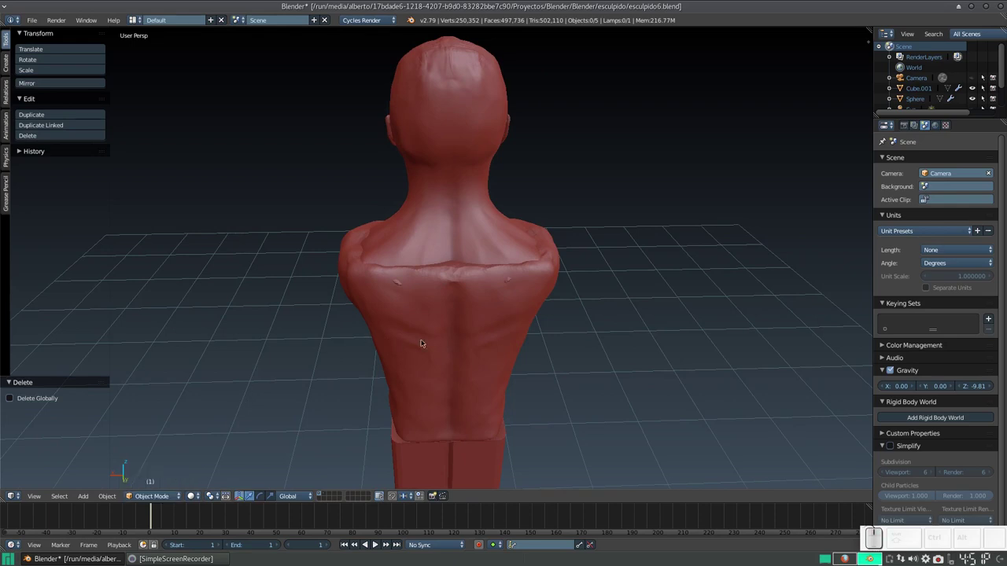
right_click(418, 342)
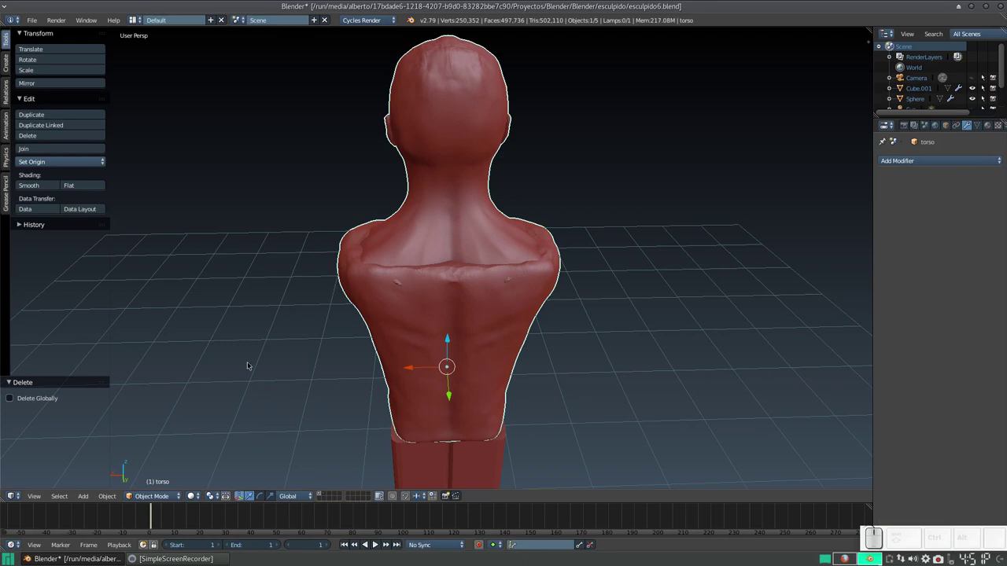
Enter Sculpt Mode on the torso and lay clay strips along the back seam.
click(163, 499)
click(166, 462)
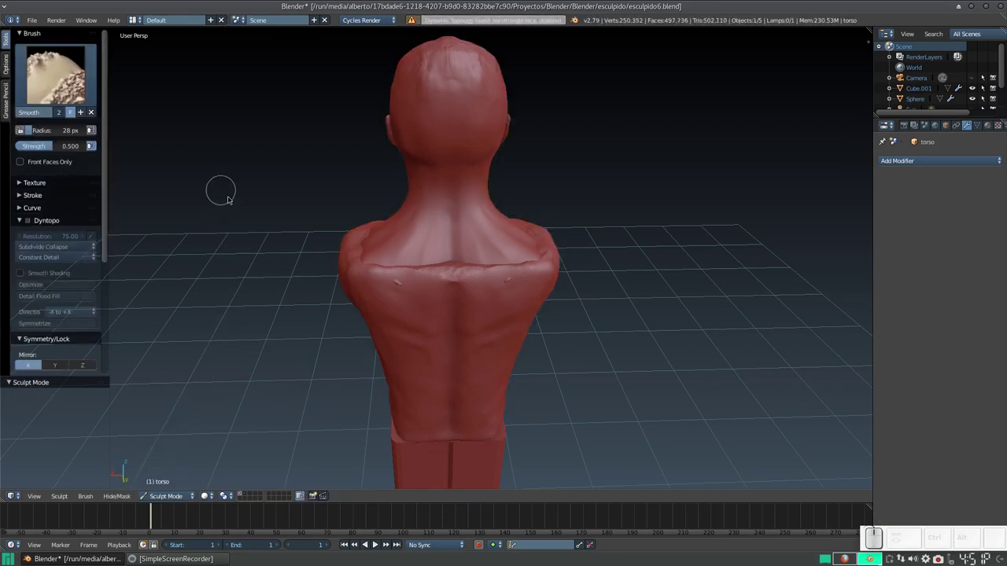
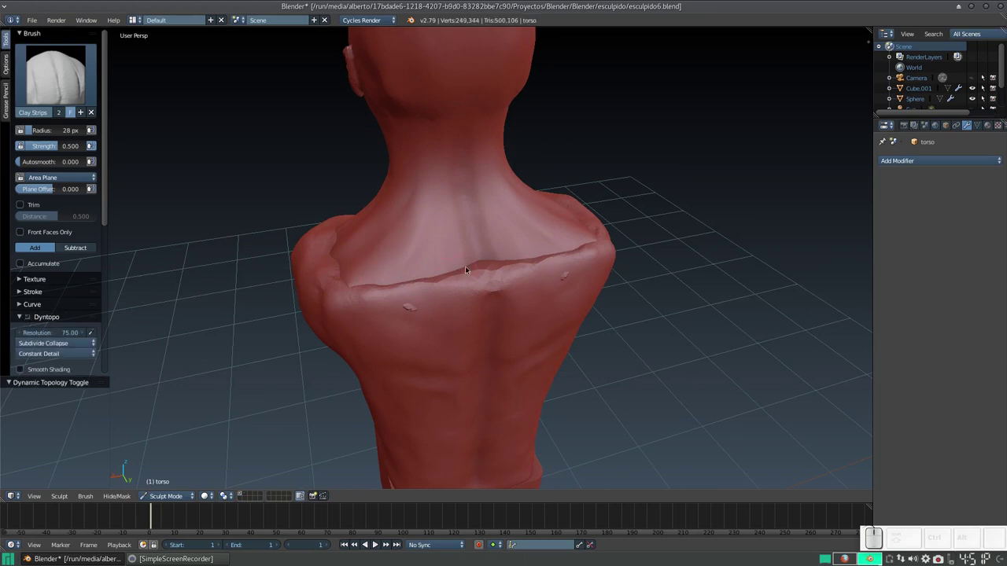
drag(423, 279, 406, 279)
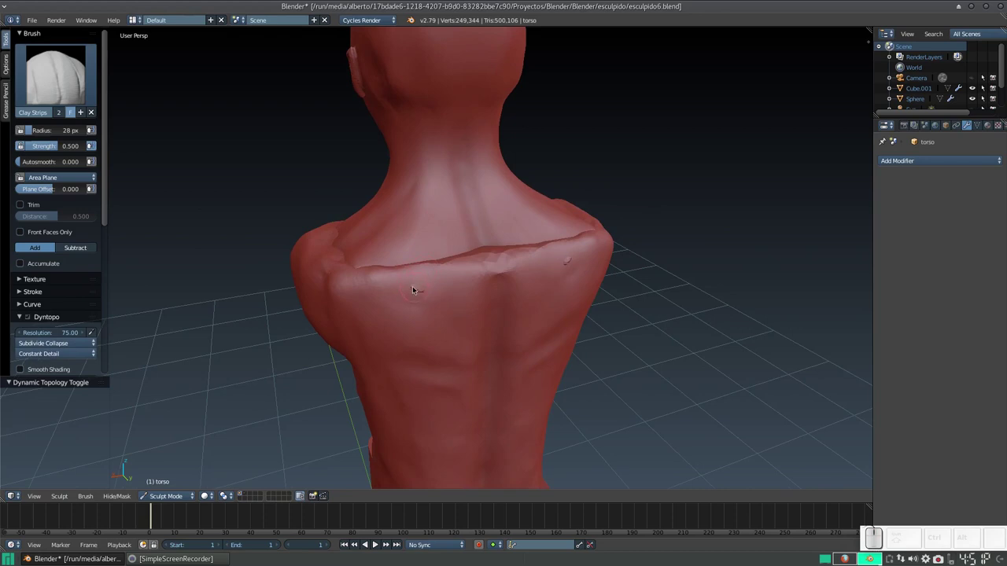
Smooth the seam across the upper back and shoulders with the Smooth brush.
key(s)
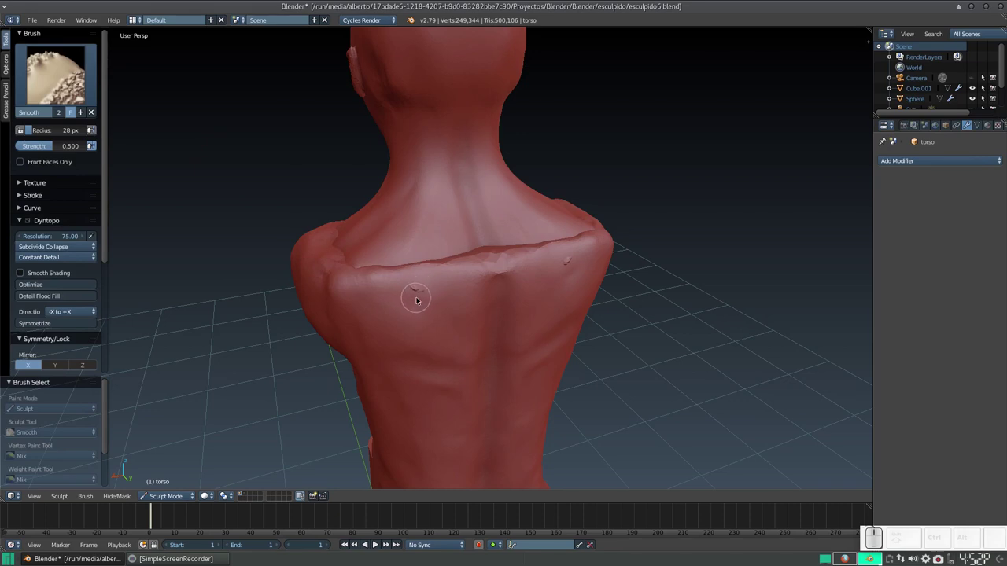
click(419, 289)
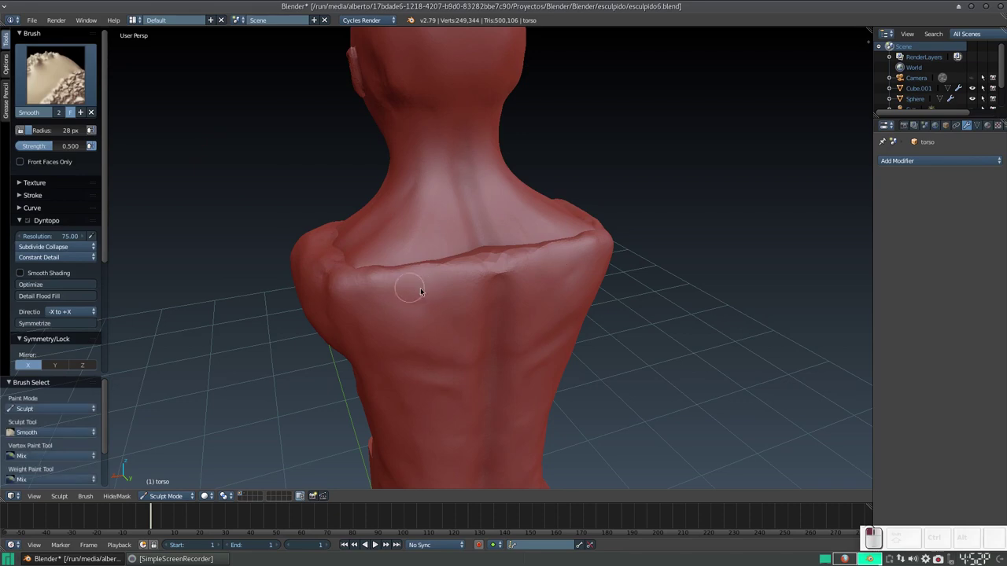
drag(408, 278, 430, 232)
drag(429, 236, 418, 249)
drag(460, 302, 435, 260)
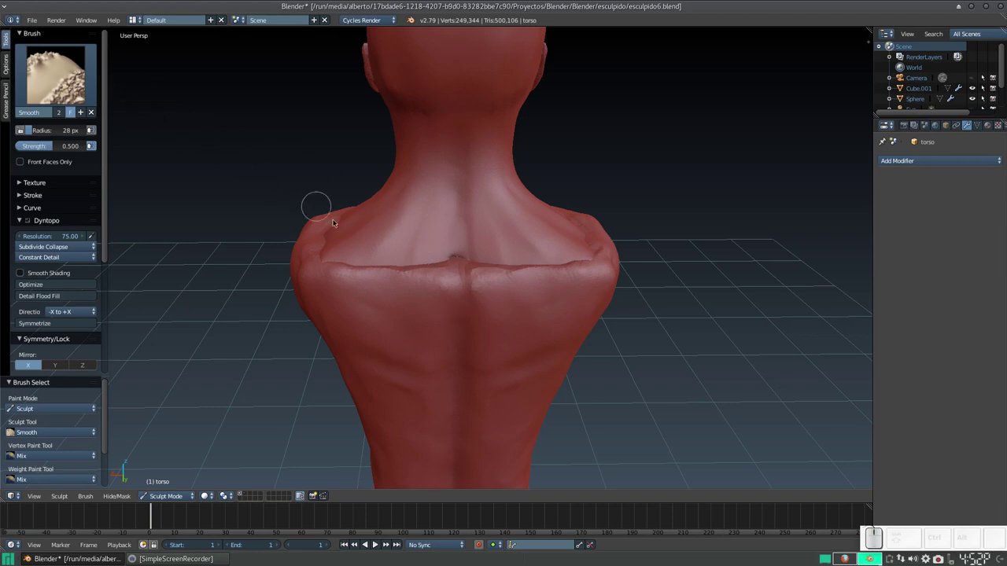
Cycle through Clay, Draw and other brushes and settle on Clay Strips.
key(c)
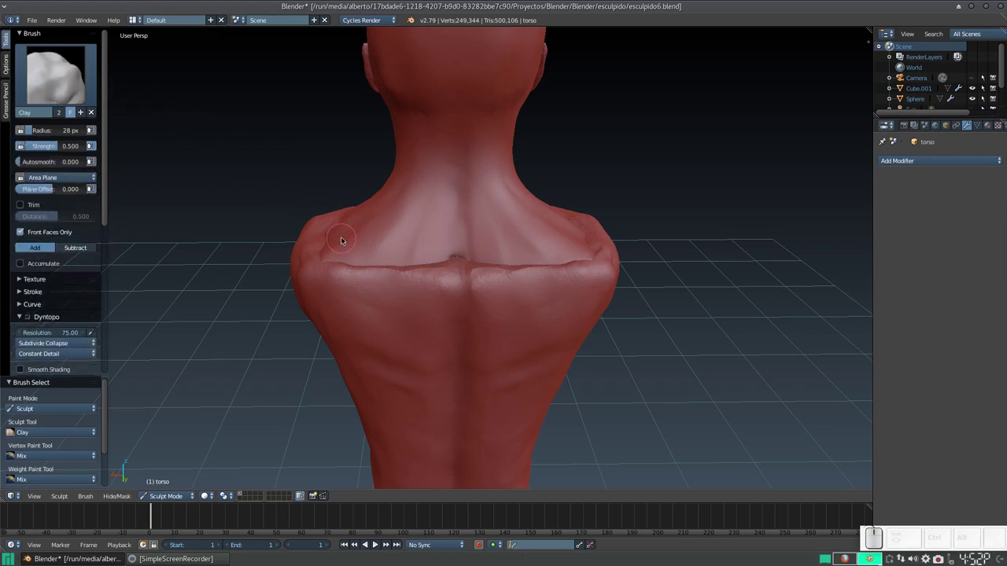
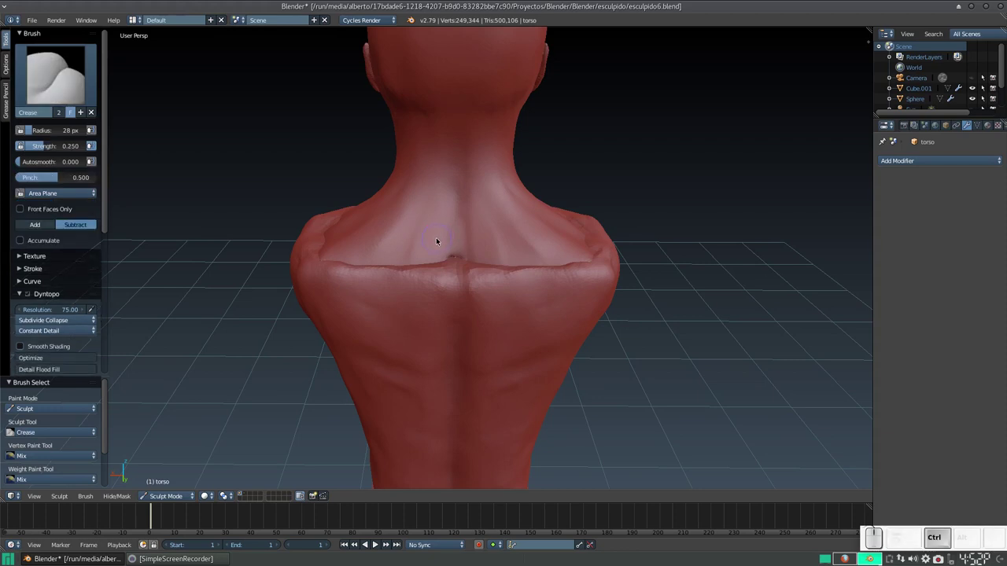
key(ctrl+c)
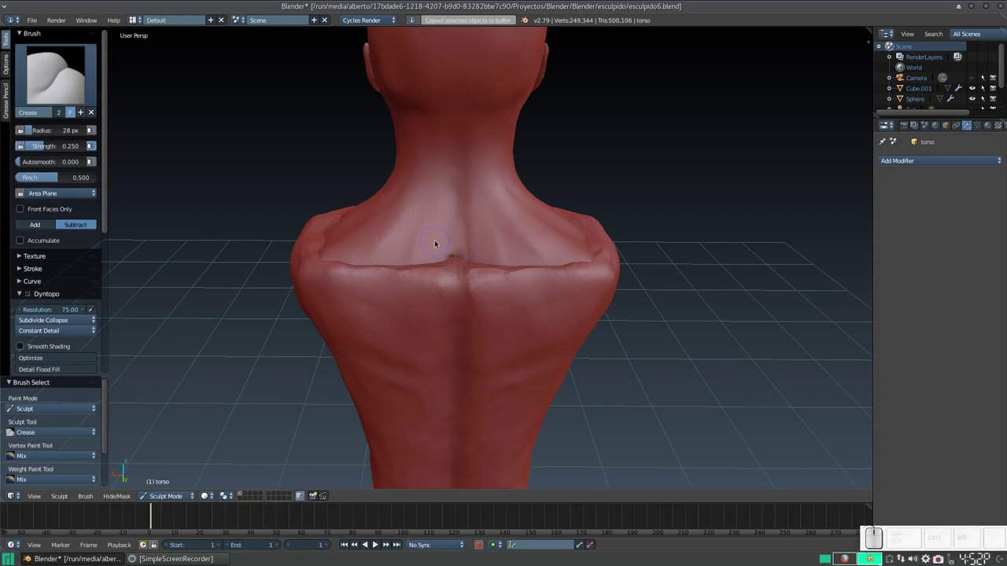
key(shift+2)
key(shift+1)
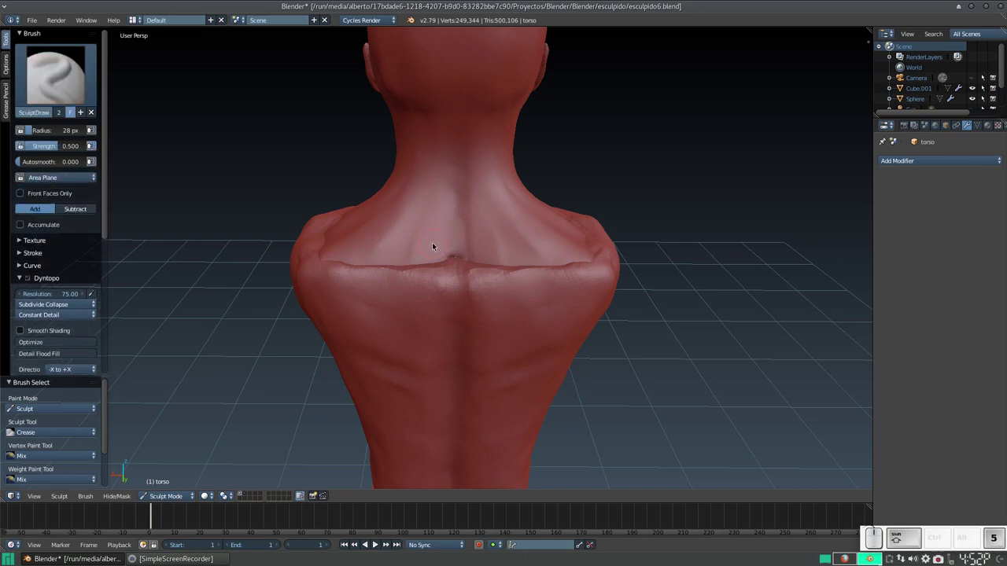
key(shift+6)
key(shift+7)
key(shift+8)
Build up and blend clay over the shoulder seam on the back.
click(61, 85)
click(131, 146)
drag(458, 250, 445, 245)
drag(444, 245, 442, 236)
click(448, 230)
click(449, 241)
click(448, 267)
drag(444, 264, 443, 246)
drag(446, 246, 435, 243)
drag(424, 254, 431, 267)
drag(436, 262, 436, 247)
click(436, 247)
drag(467, 267, 528, 234)
drag(511, 249, 431, 324)
click(440, 327)
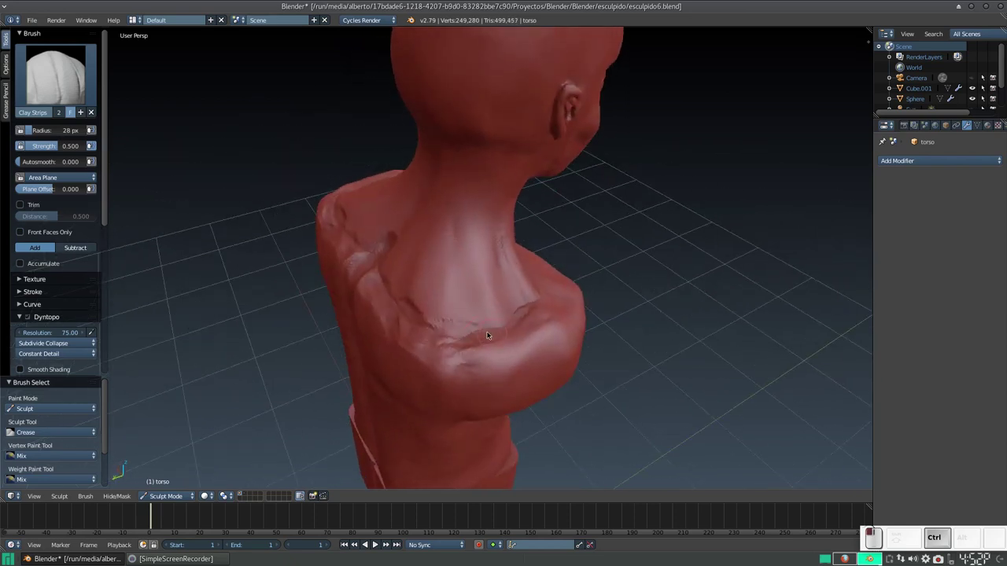
Dab clay below the neck at the front, enlarge the brush and fill the groove in the back seam.
drag(463, 319, 383, 317)
drag(367, 315, 412, 322)
drag(400, 315, 398, 289)
middle_click(400, 327)
drag(404, 314, 421, 315)
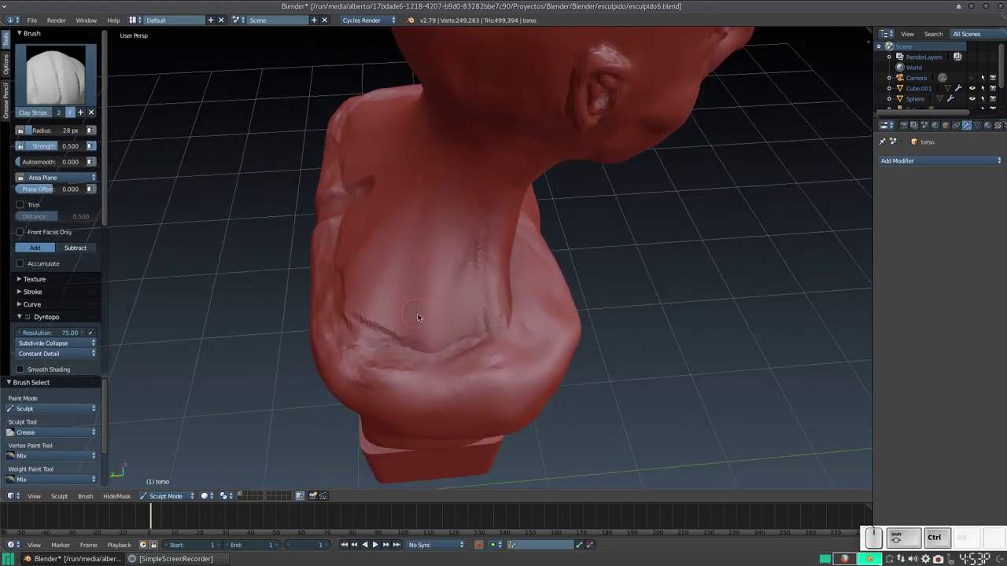
click(420, 319)
key(d)
key(f)
click(436, 372)
drag(428, 315, 470, 274)
drag(473, 261, 440, 226)
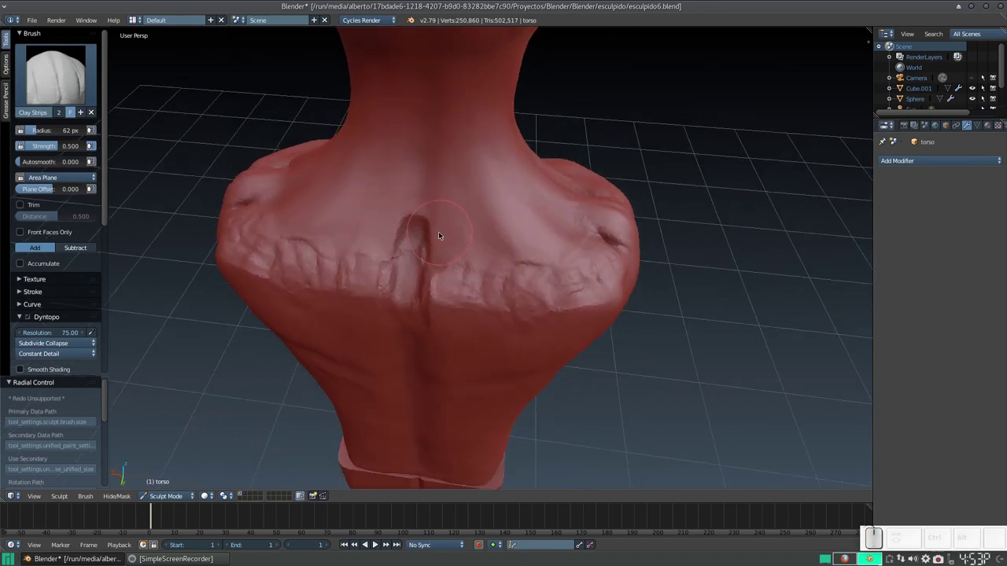
drag(430, 211, 441, 229)
middle_click(463, 227)
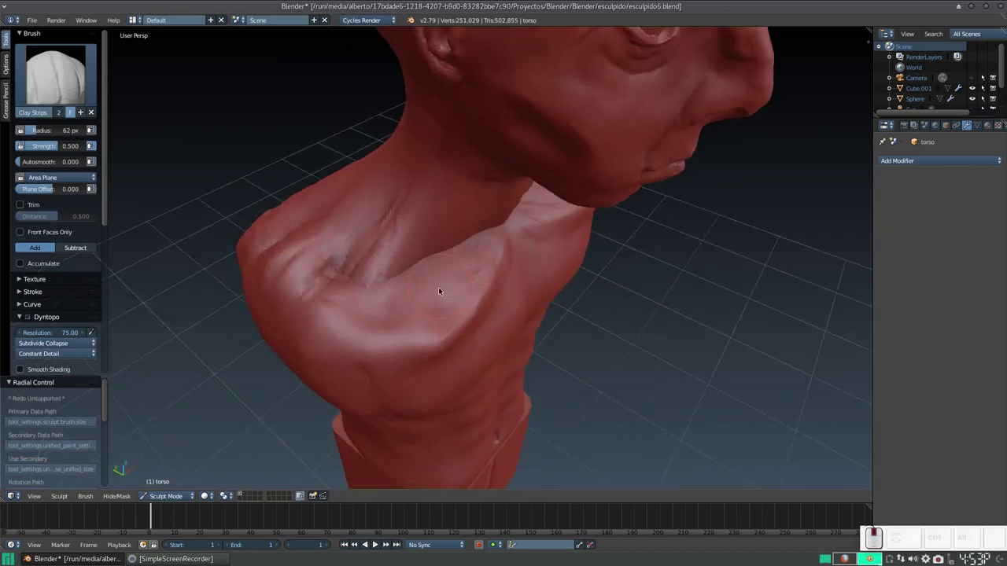
Shrink the brush and fill the front chest seam with clay strokes.
drag(432, 307, 528, 293)
middle_click(536, 321)
key(f)
click(514, 321)
drag(533, 293, 520, 274)
click(523, 270)
drag(505, 300, 510, 261)
drag(526, 269, 586, 298)
drag(593, 299, 585, 291)
drag(522, 320, 579, 259)
Blend clay across the front seam and build it up under the chest.
drag(530, 243, 557, 248)
drag(558, 249, 551, 245)
drag(560, 258, 568, 257)
drag(499, 243, 726, 332)
drag(725, 332, 577, 355)
drag(583, 357, 575, 304)
drag(567, 299, 523, 329)
middle_click(531, 328)
drag(554, 294, 484, 305)
drag(506, 315, 524, 303)
middle_click(535, 299)
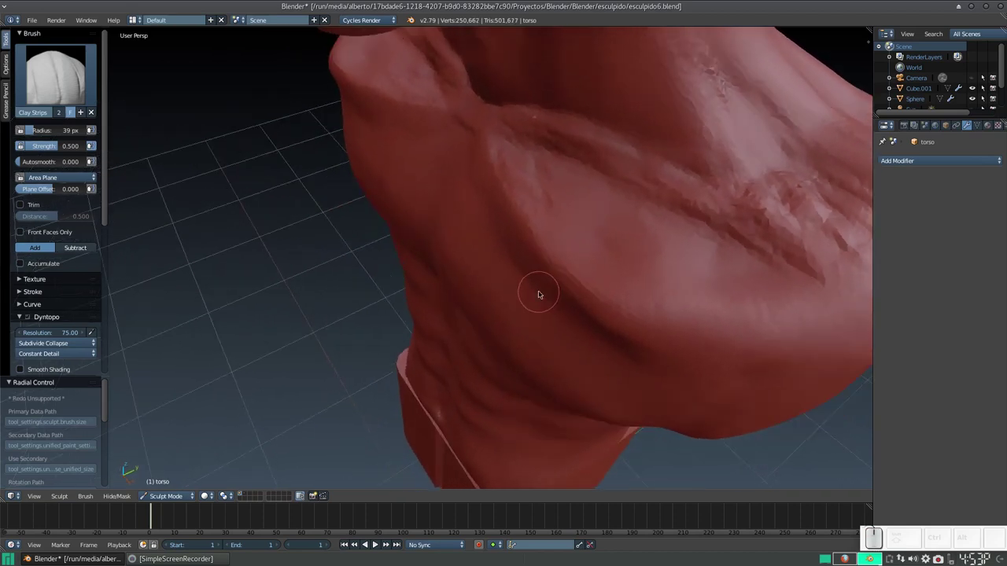
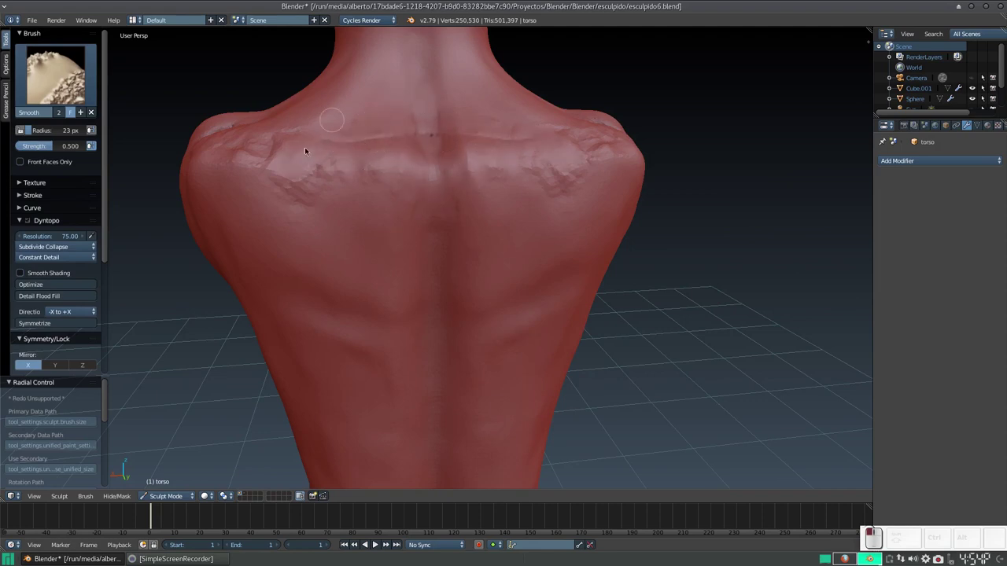
Pick Clay Strips from the brush menu and build clay along the upper back seam.
click(48, 75)
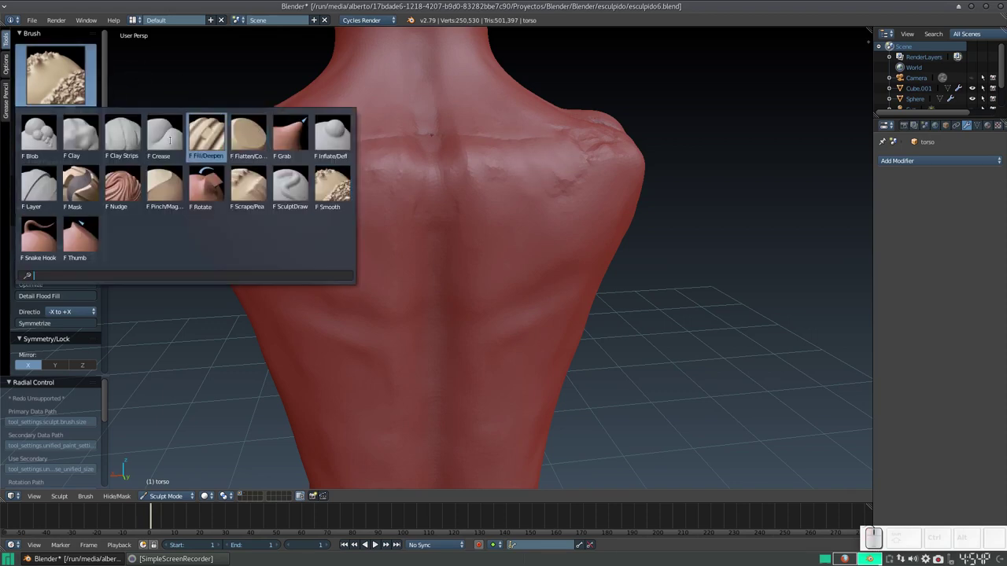
click(134, 135)
drag(389, 137, 424, 109)
drag(422, 107, 138, 88)
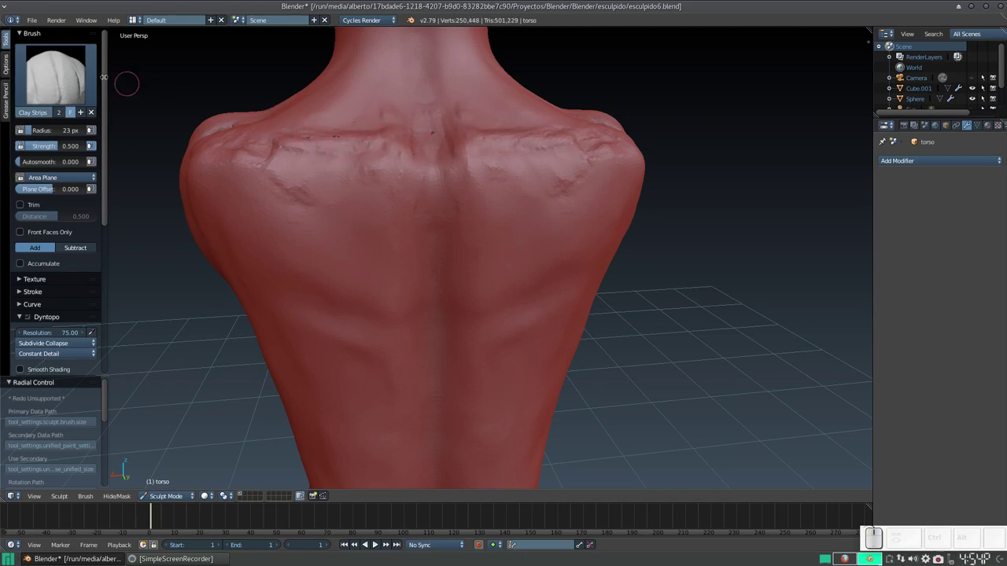
key(s)
Fill and blend the shoulder seam with long strokes, ending on the Smooth brush.
drag(369, 96, 284, 163)
drag(291, 167, 512, 265)
drag(528, 270, 469, 296)
drag(476, 300, 547, 258)
drag(525, 258, 635, 154)
drag(629, 154, 508, 141)
drag(506, 168, 462, 211)
key(KP_Add)
Smooth the jagged edge along the front chest seam.
click(465, 198)
drag(465, 193, 484, 182)
click(484, 188)
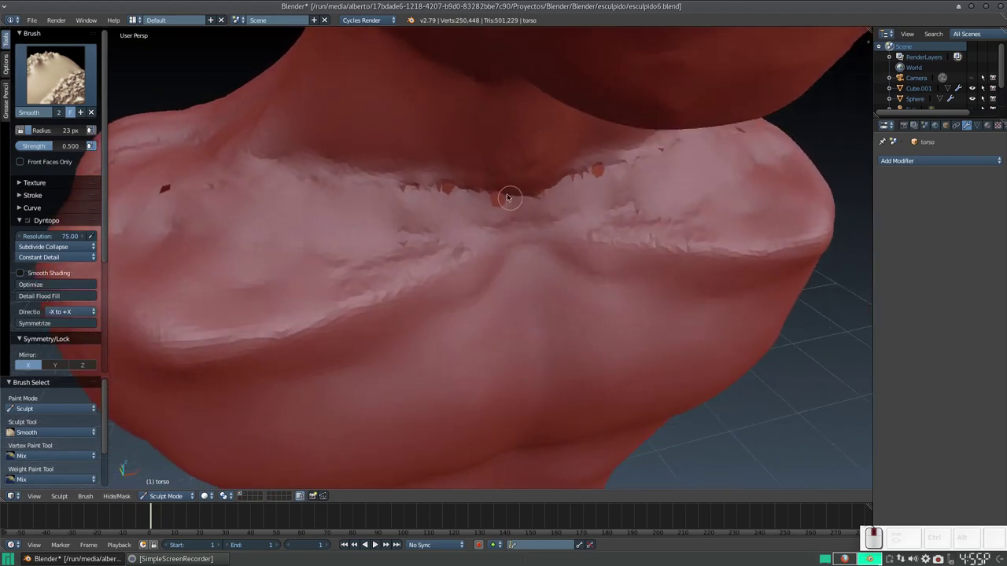
click(511, 197)
click(518, 176)
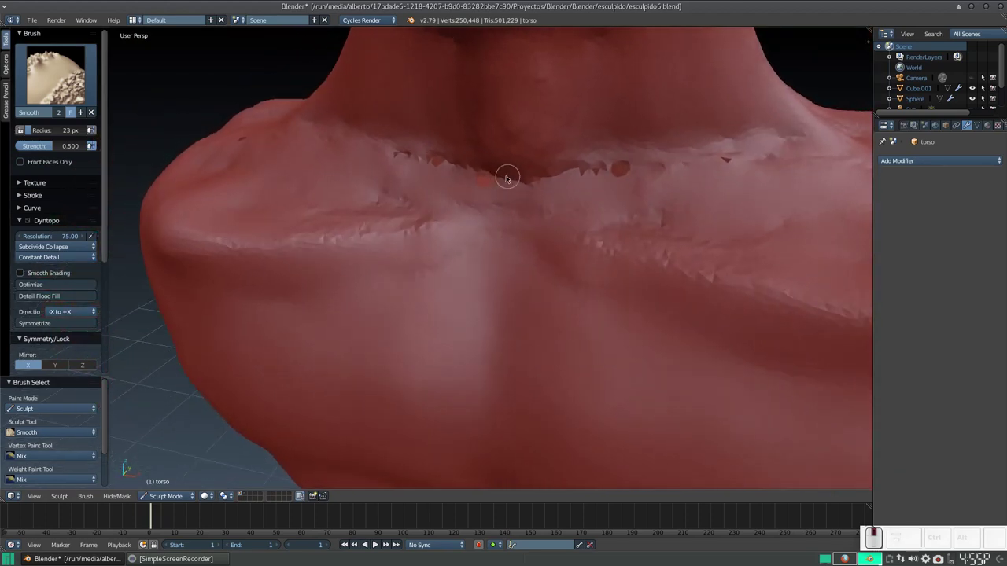
click(512, 178)
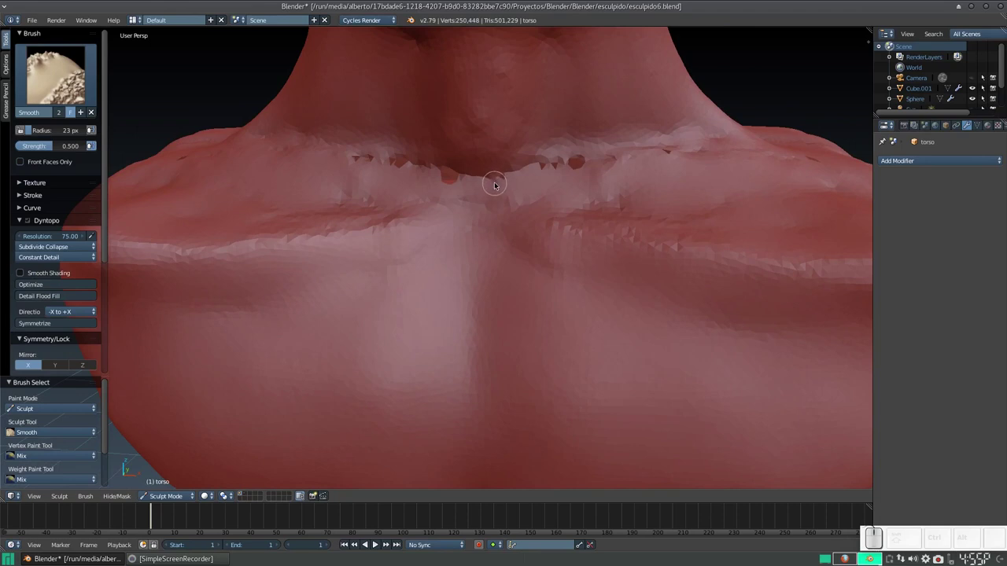
Leave Sculpt Mode for Edit Mode on the torso and deselect all vertices.
key(KP_Subtract)
key(KP_Add)
scroll(up, 3)
scroll(down, 3)
scroll(up, 3)
scroll(down, 3)
key(KP_Add)
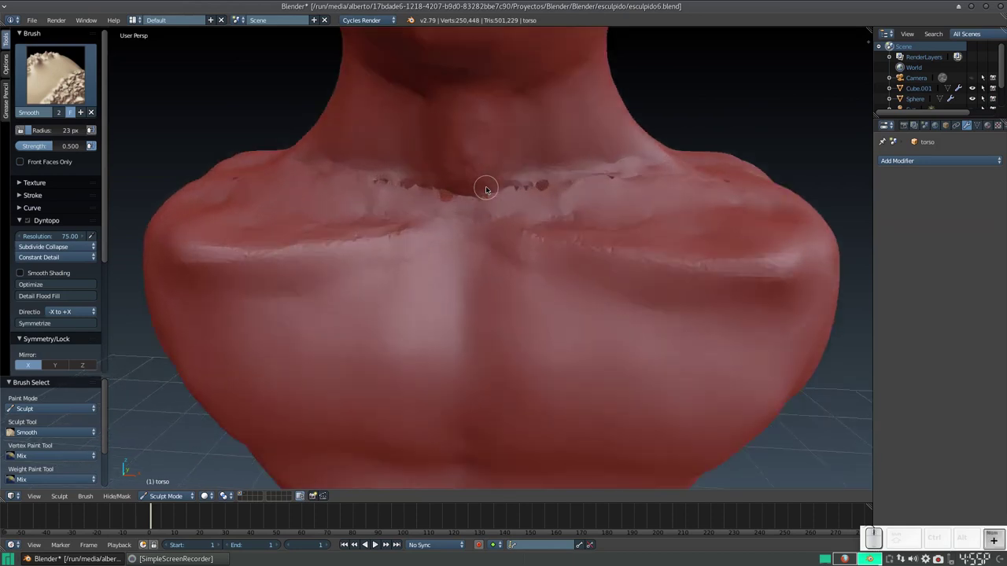
key(KP_Subtract)
key(Tab)
key(a)
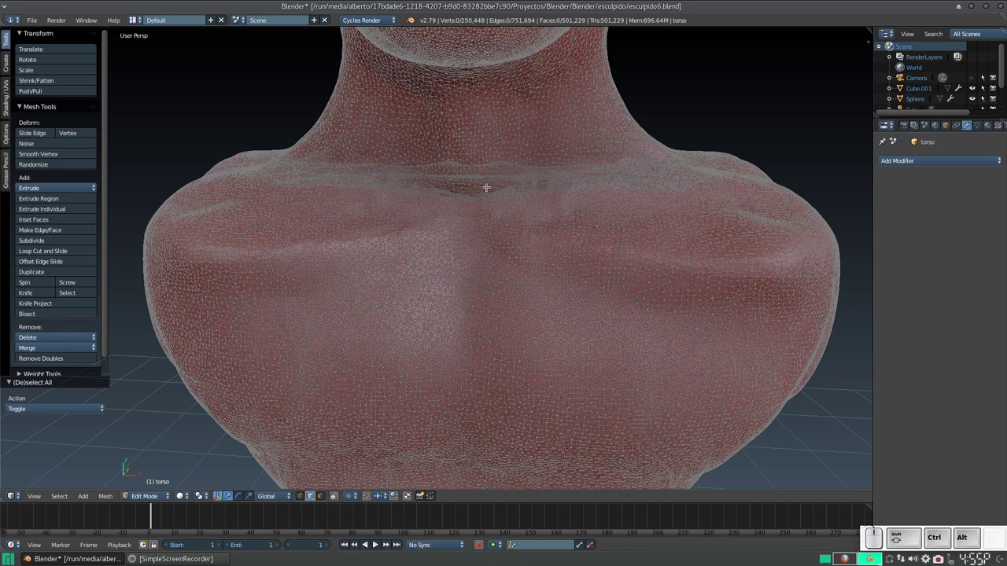
Check the seam's non-manifold vertices, then select all and run Remove Doubles on the torso.
key(ctrl+shift+alt+m)
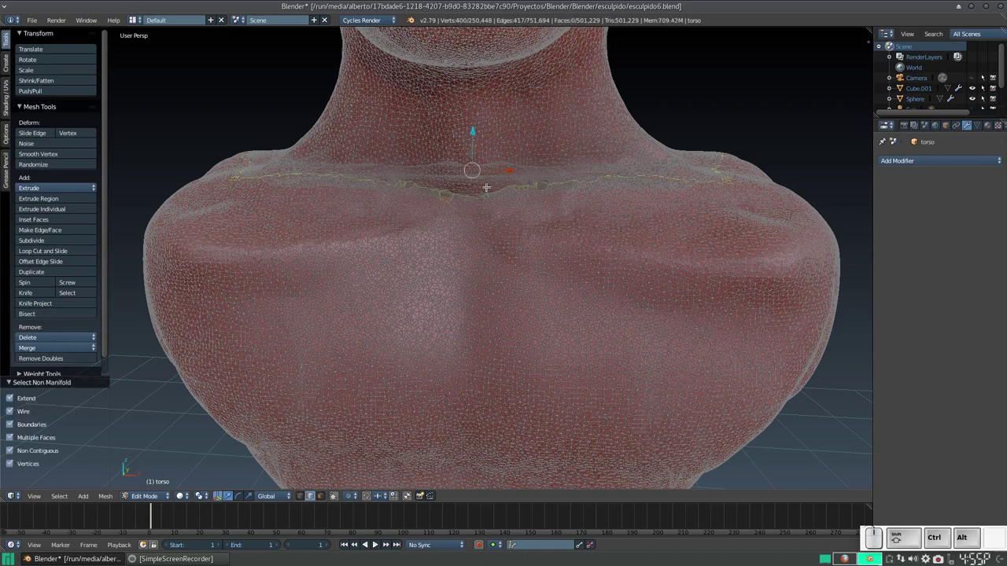
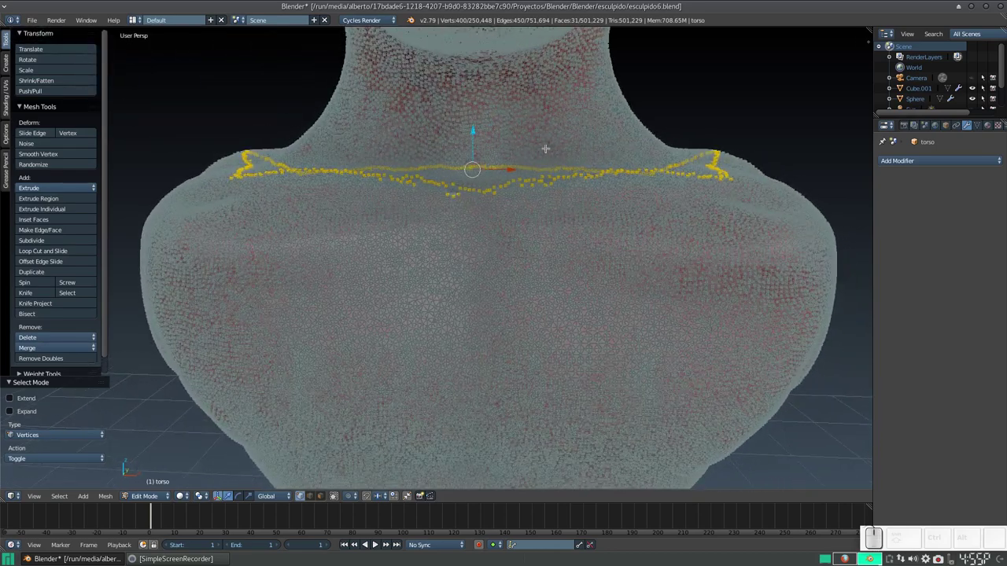
key(a)
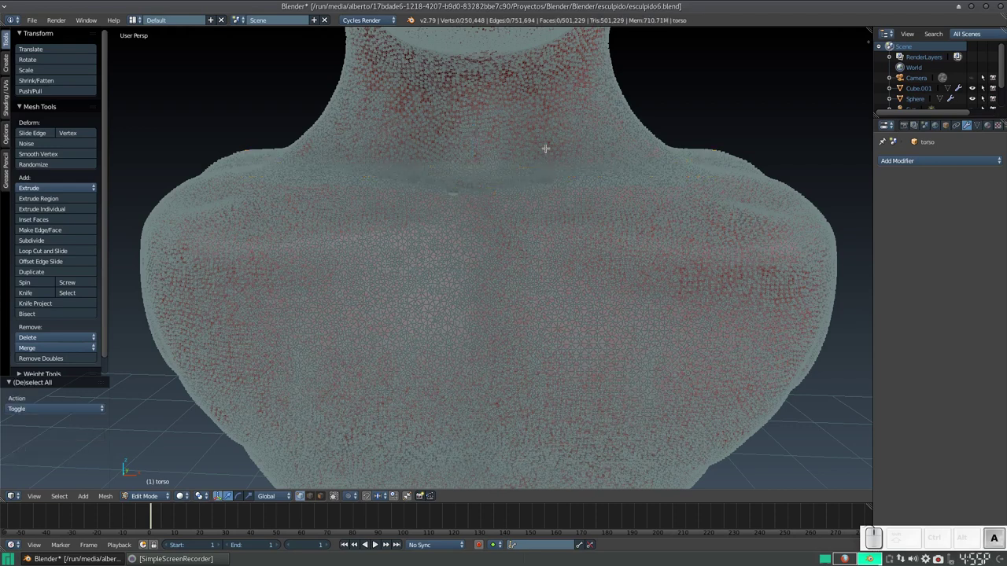
key(space)
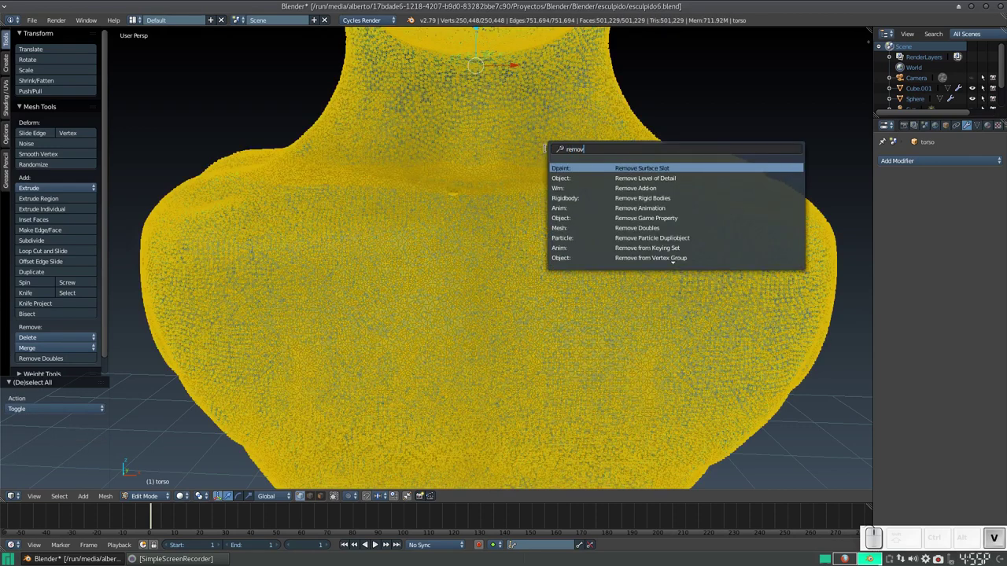
key(space)
key(Return)
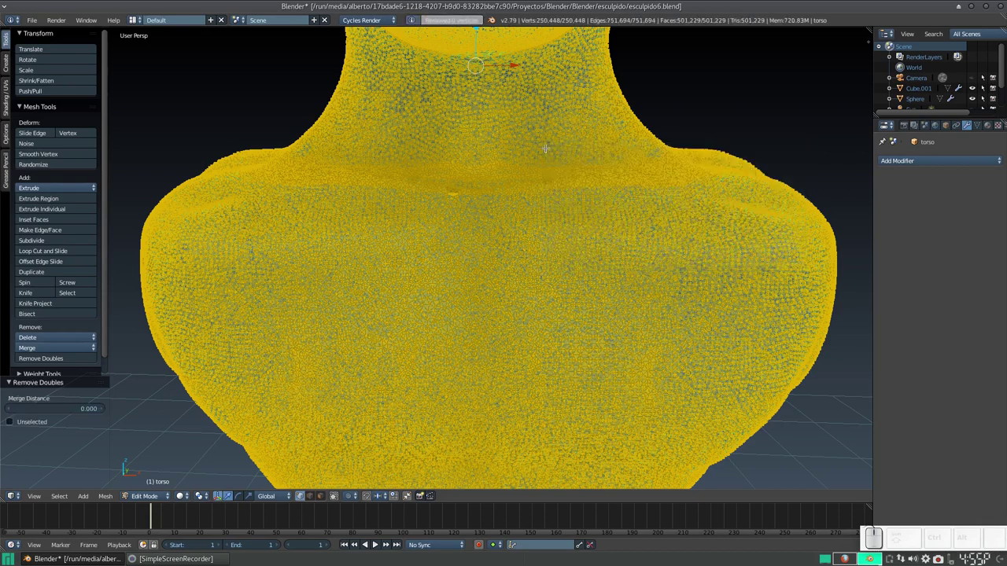
key(a)
Reselect the open seam boundary with Non Manifold and bring up the face operations.
key(ctrl+shift+alt+m)
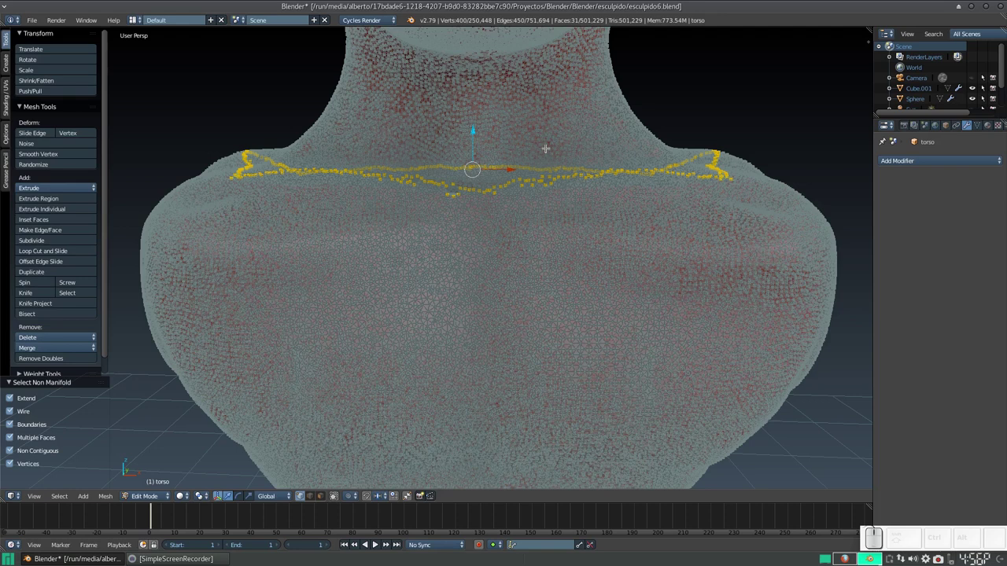
key(ctrl+f)
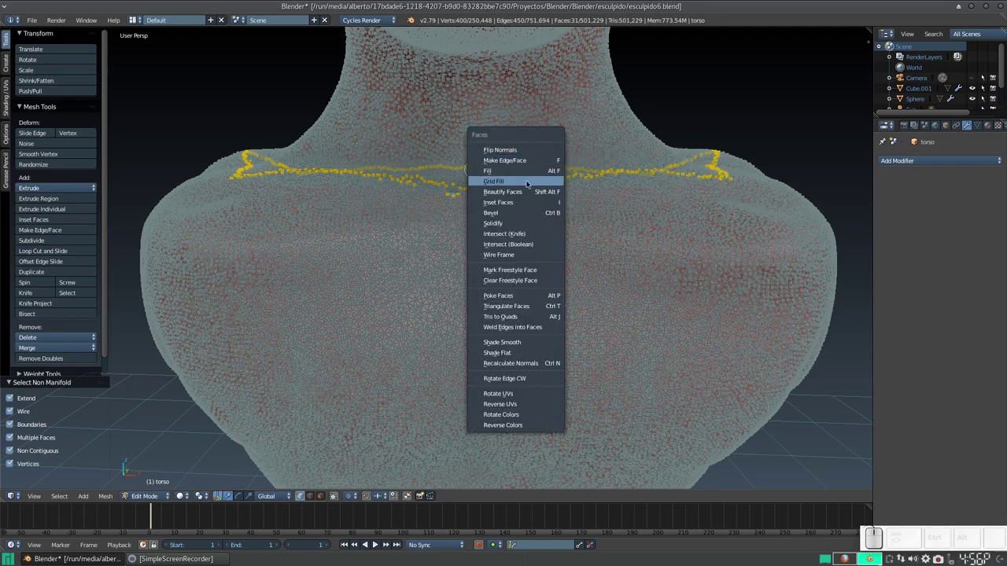
click(530, 181)
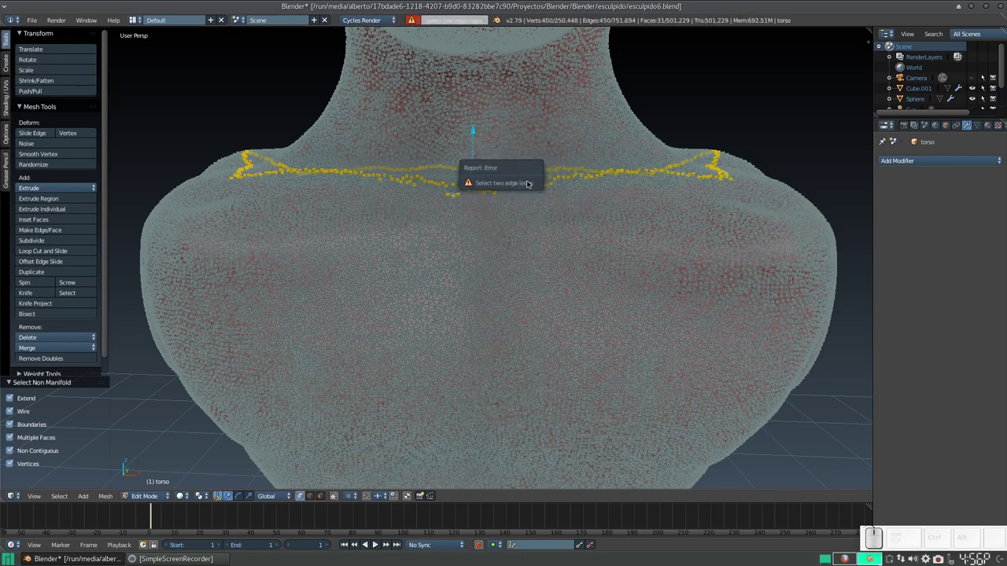
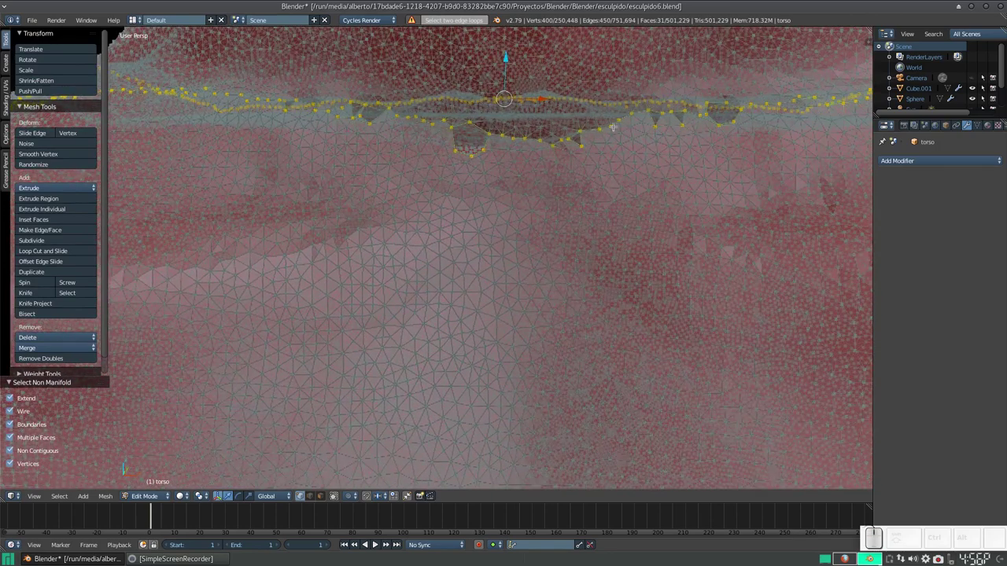
scroll(down, 3)
scroll(up, 3)
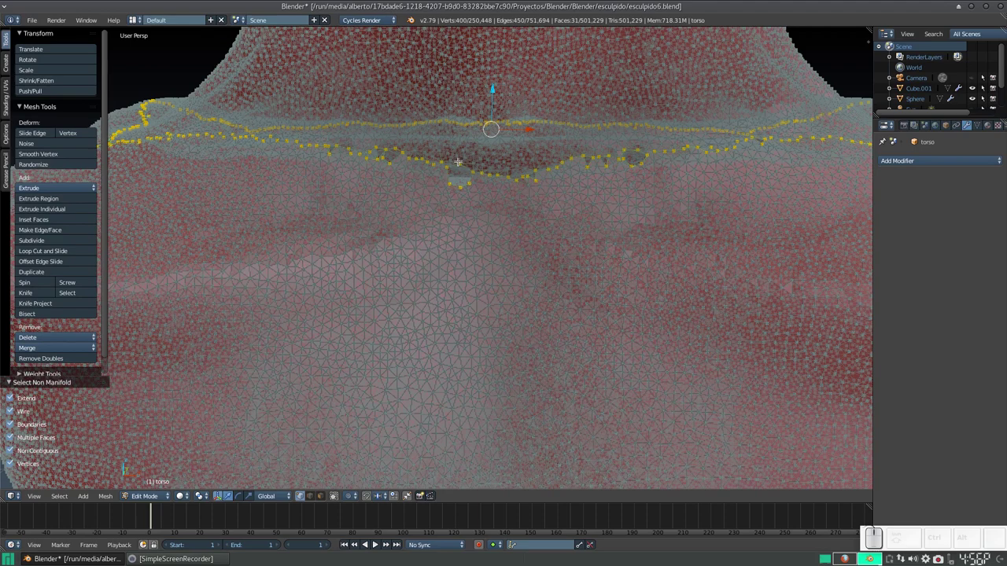
scroll(down, 3)
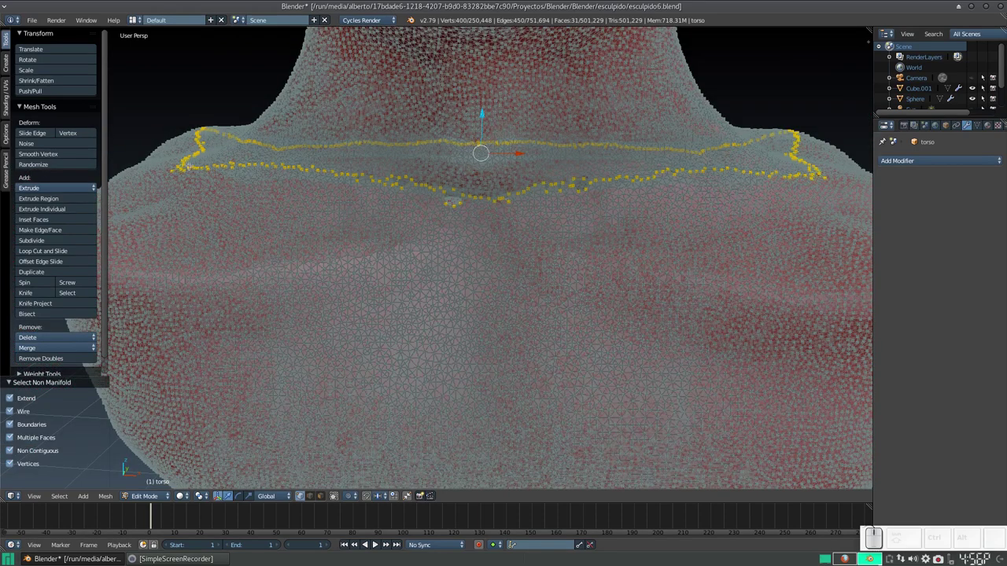
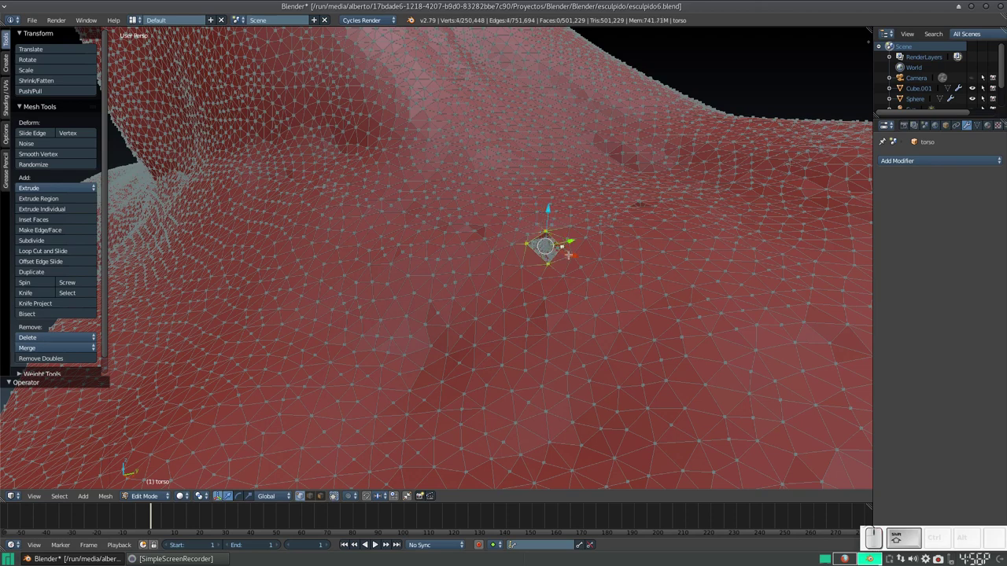
Cap the small four-vertex hole in the seam with a new face.
key(f)
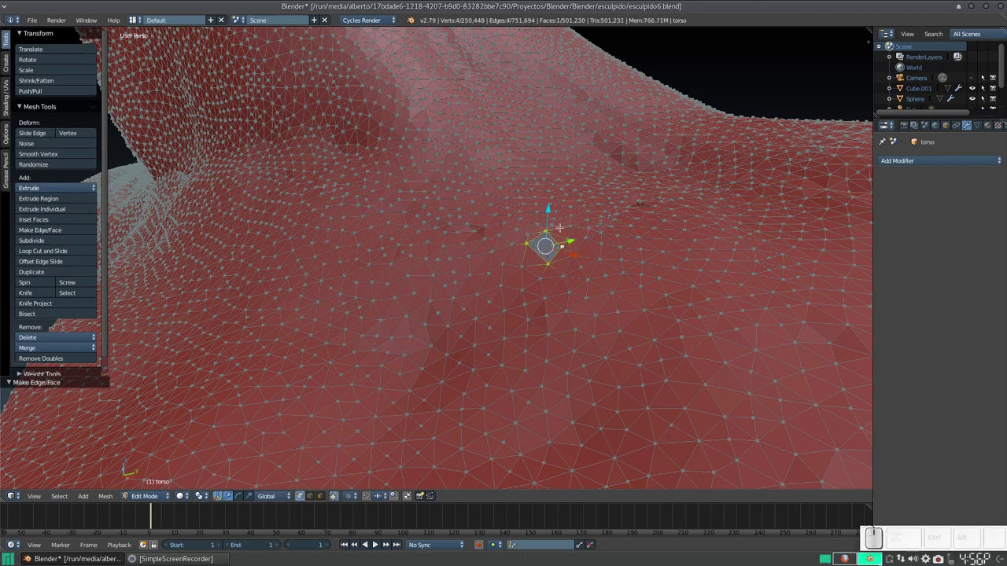
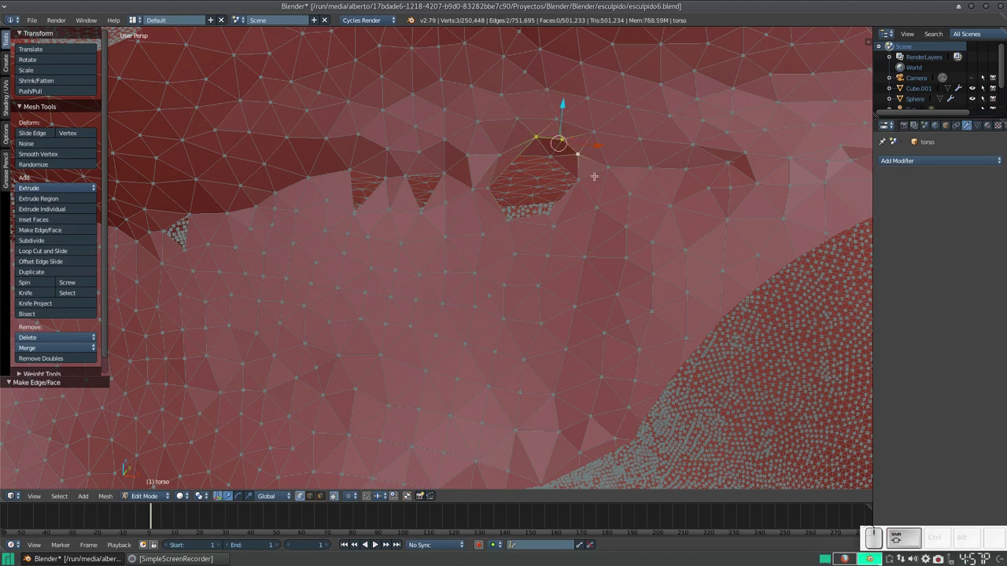
Fill a three-vertex gap, a five-sided hole and a triangular gap with new faces.
key(f)
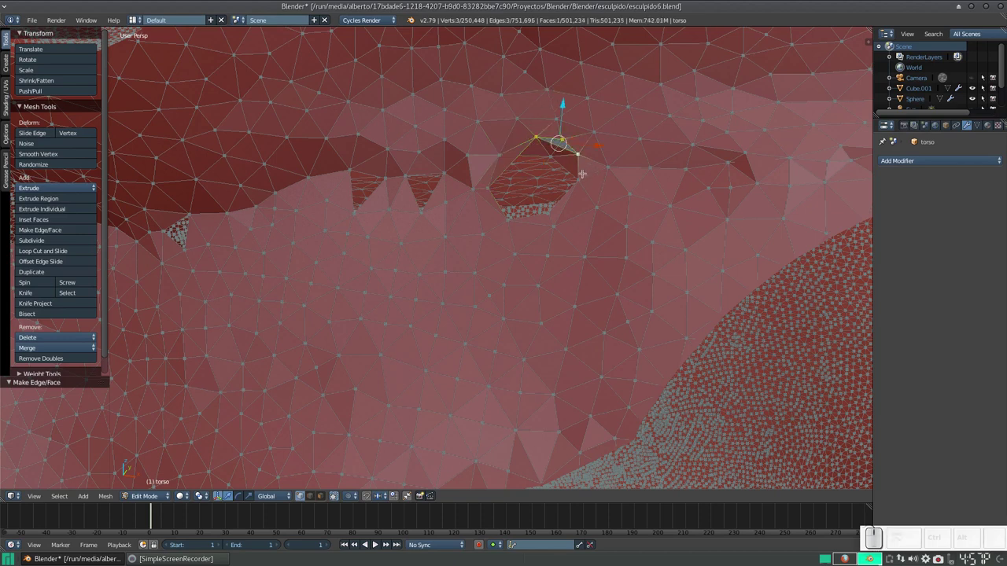
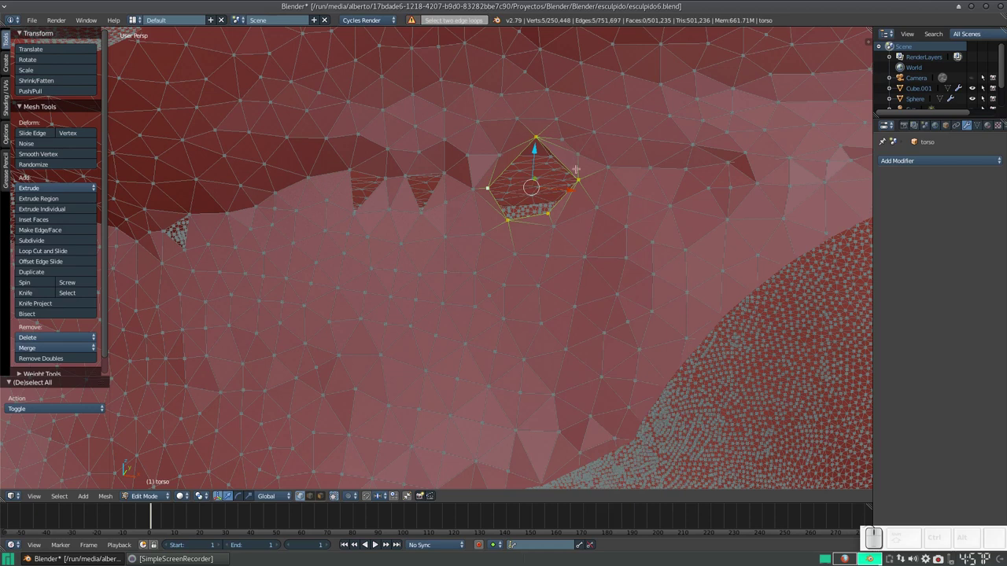
key(f)
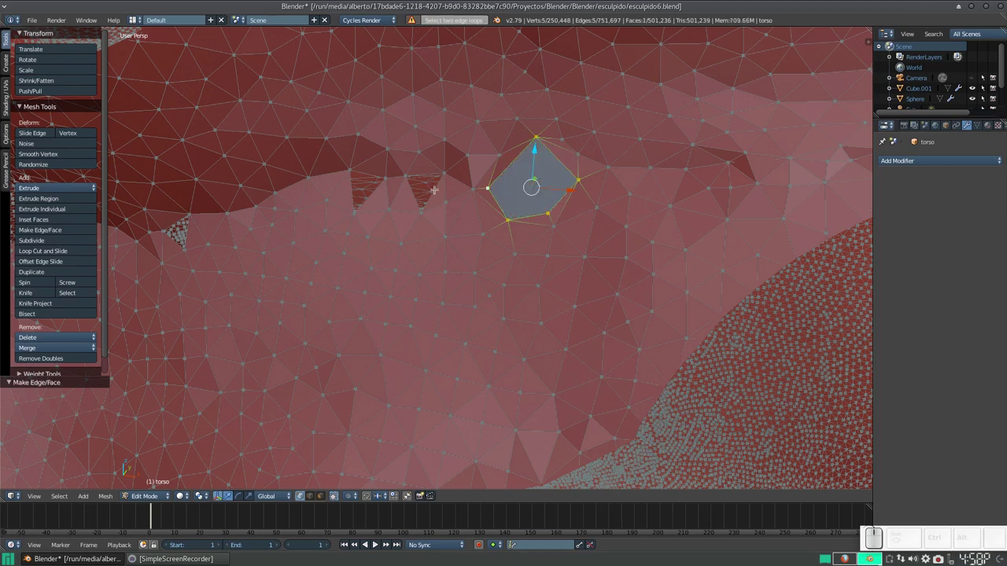
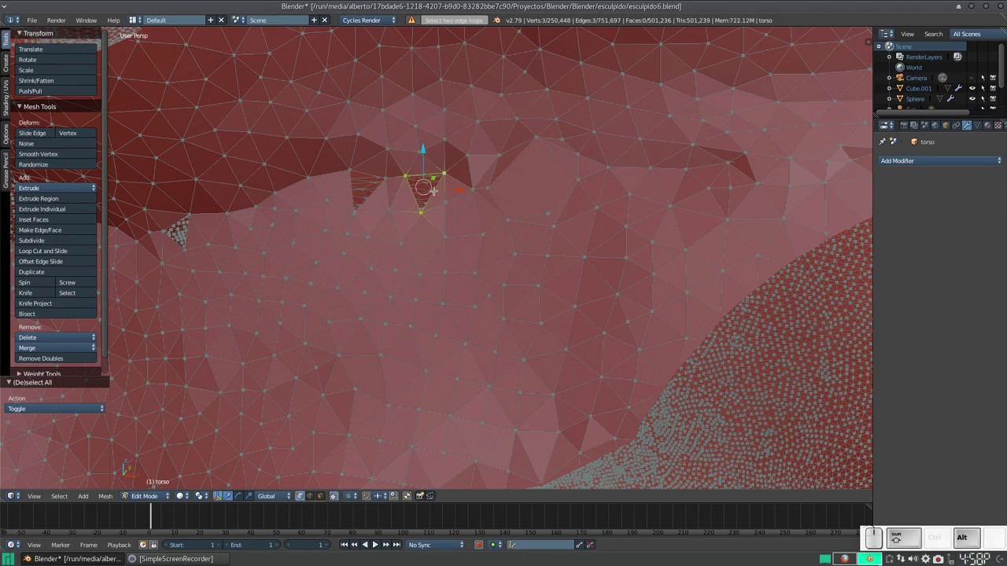
key(f)
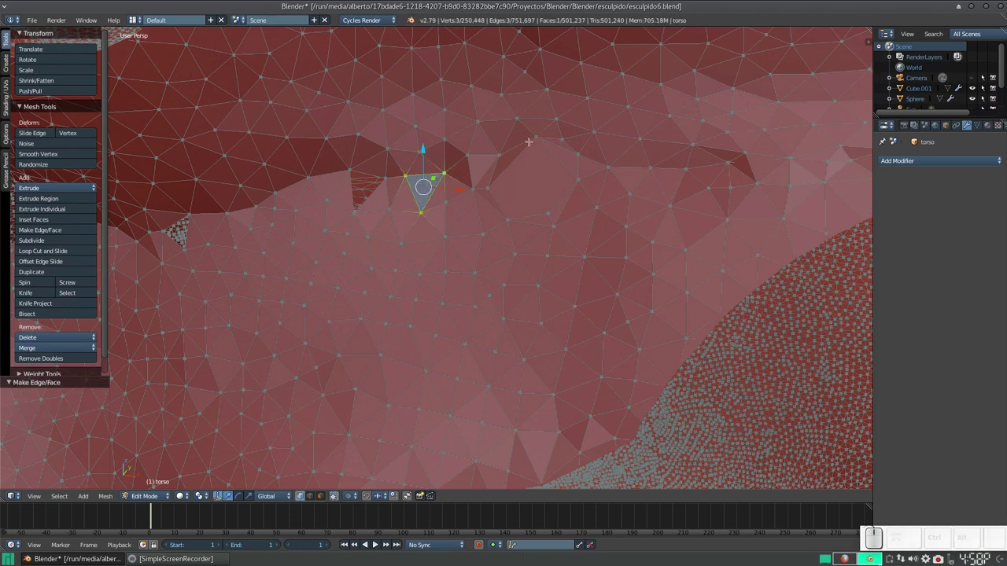
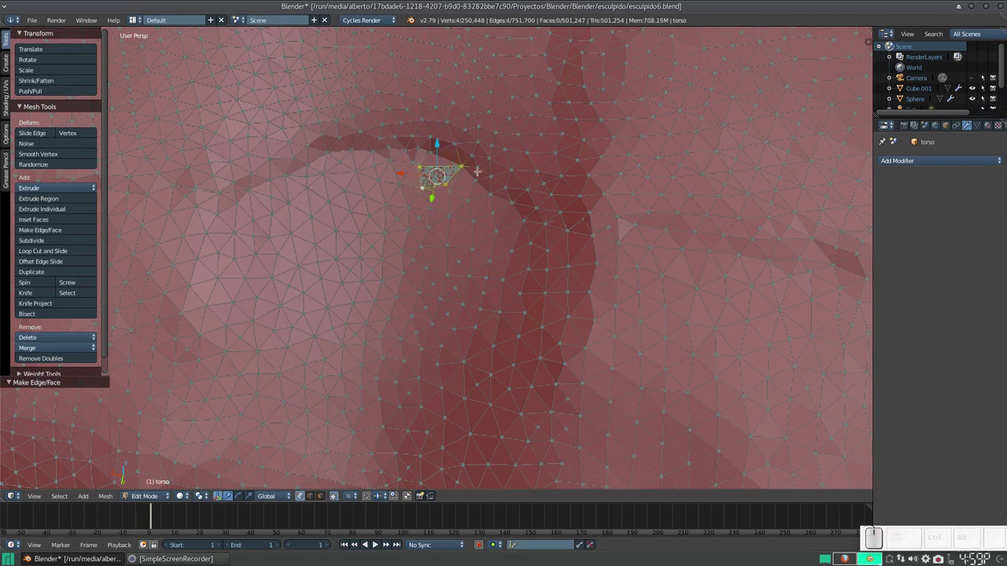
scroll(down, 3)
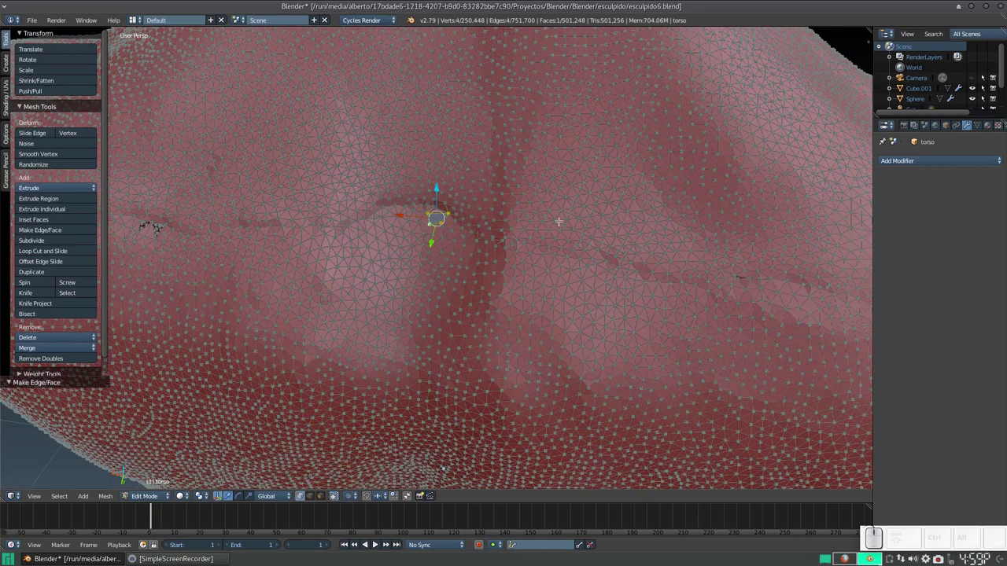
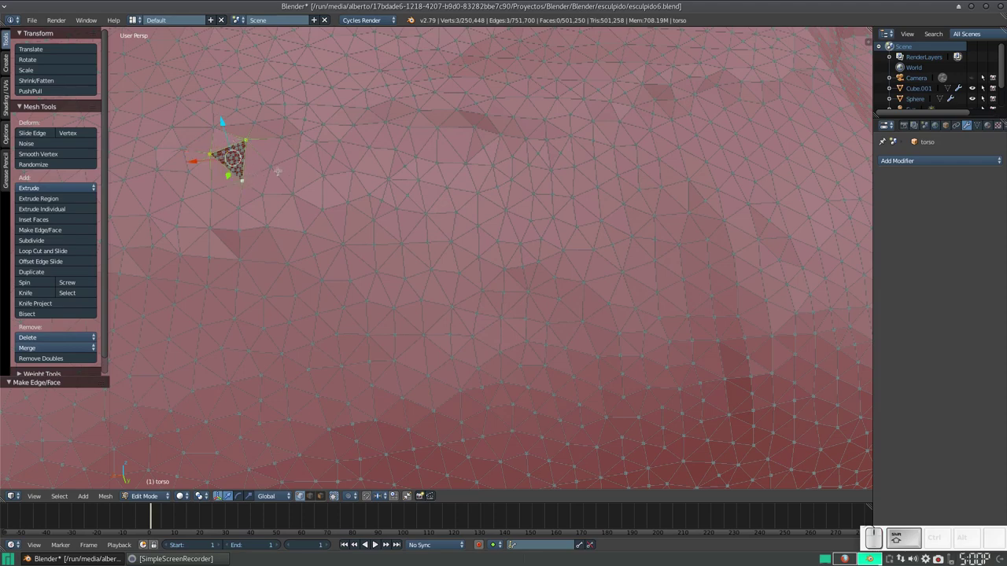
Fill the remaining small triangular hole along the seam with a face.
key(shift+f)
scroll(down, 3)
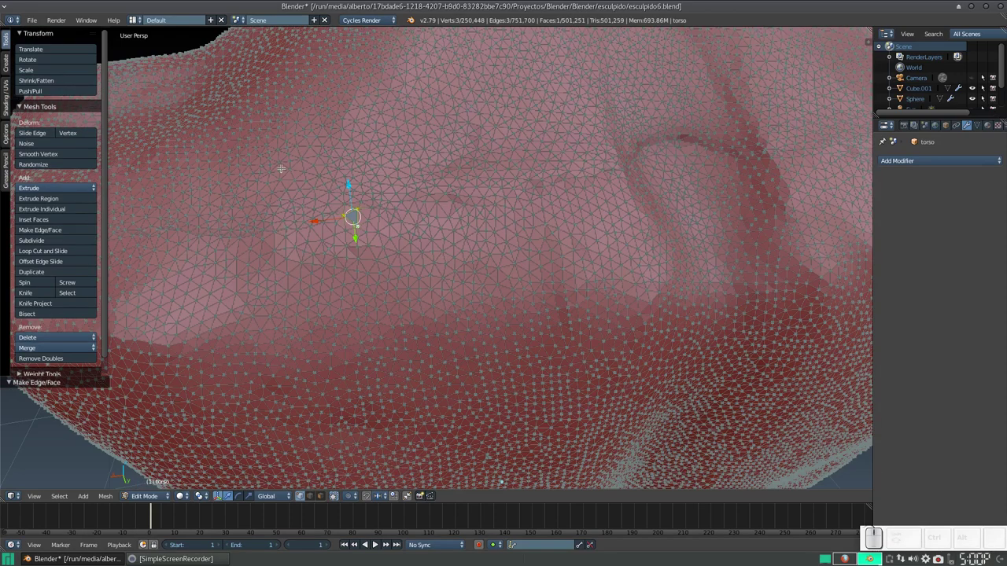